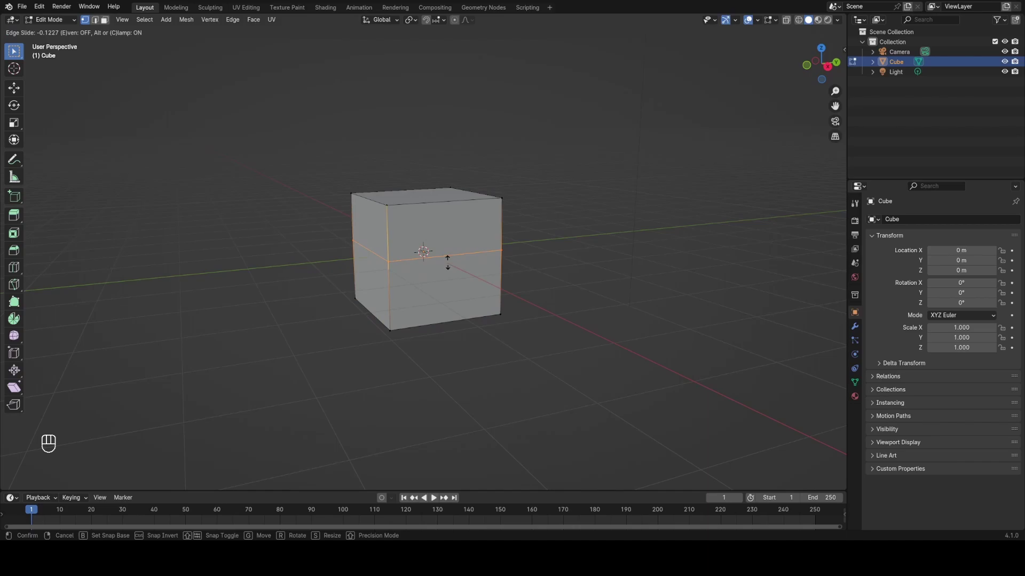
# Step: Confirm the new horizontal edge loop cut around the cube's middle
pyautogui.press('Escape')
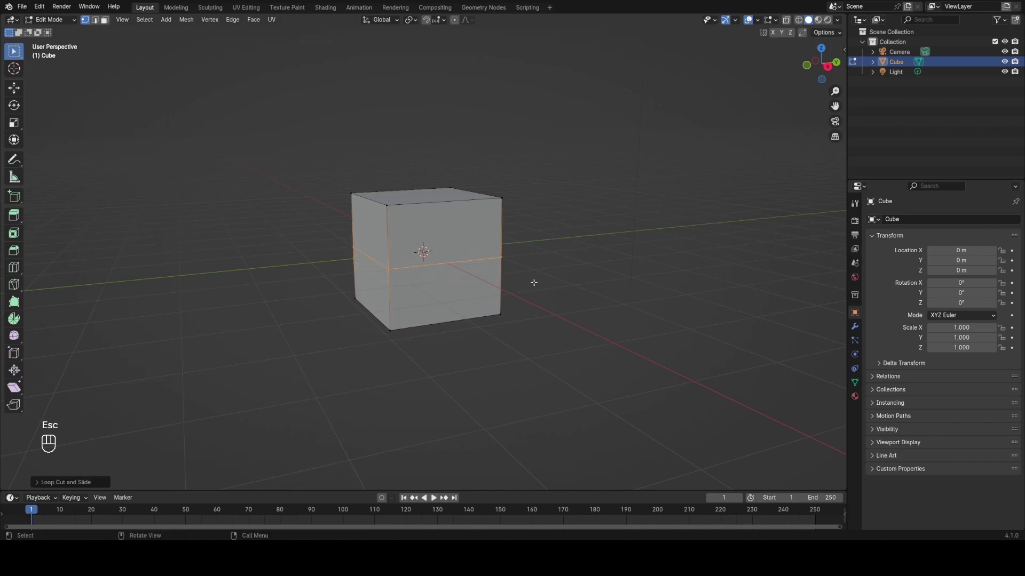
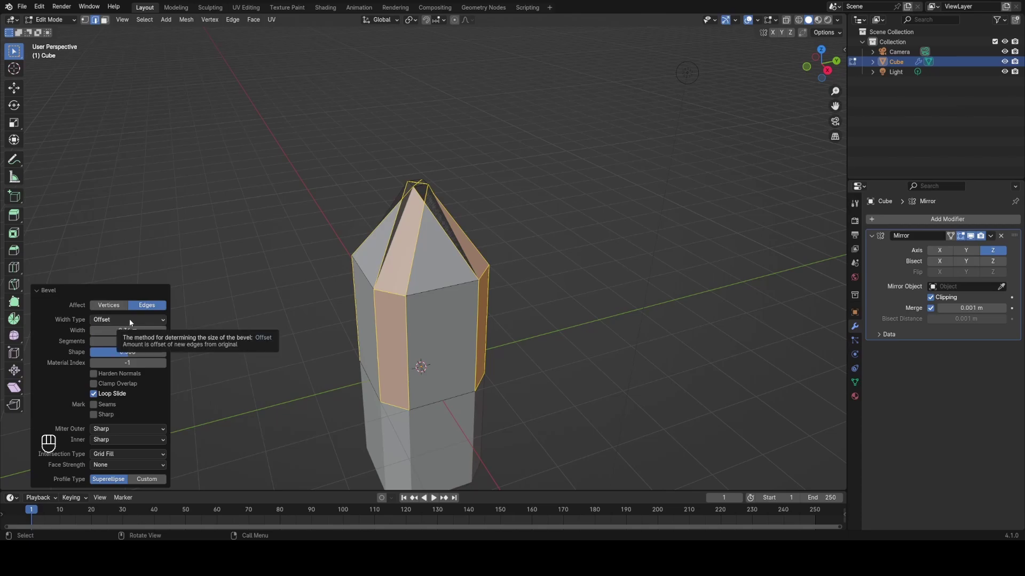
# Step: Bevel the vertical edges with Width Type set to Percent and a wider width
pyautogui.moveTo(134, 324); pyautogui.dragTo(119, 364)
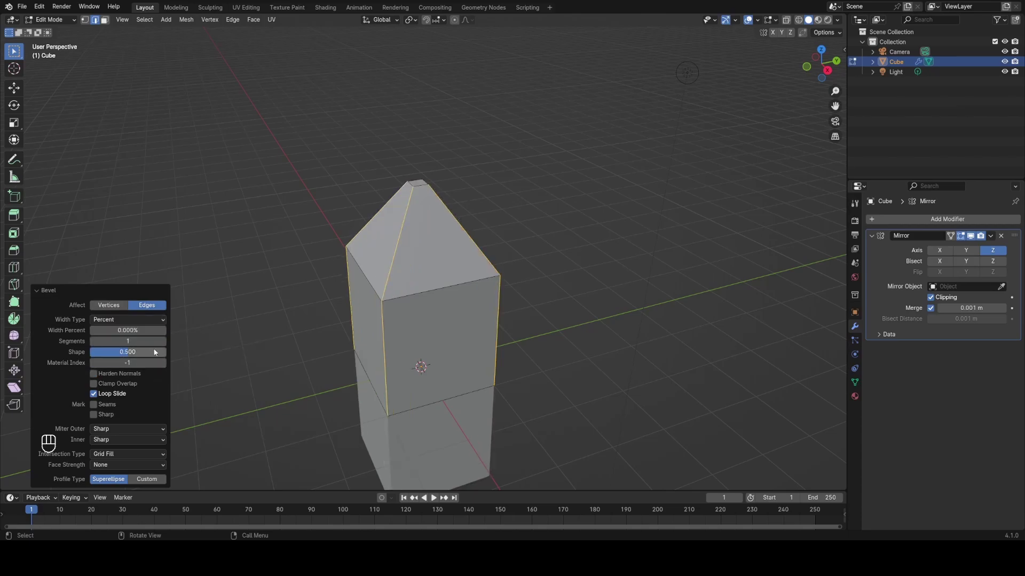
pyautogui.moveTo(117, 337); pyautogui.dragTo(117, 334)
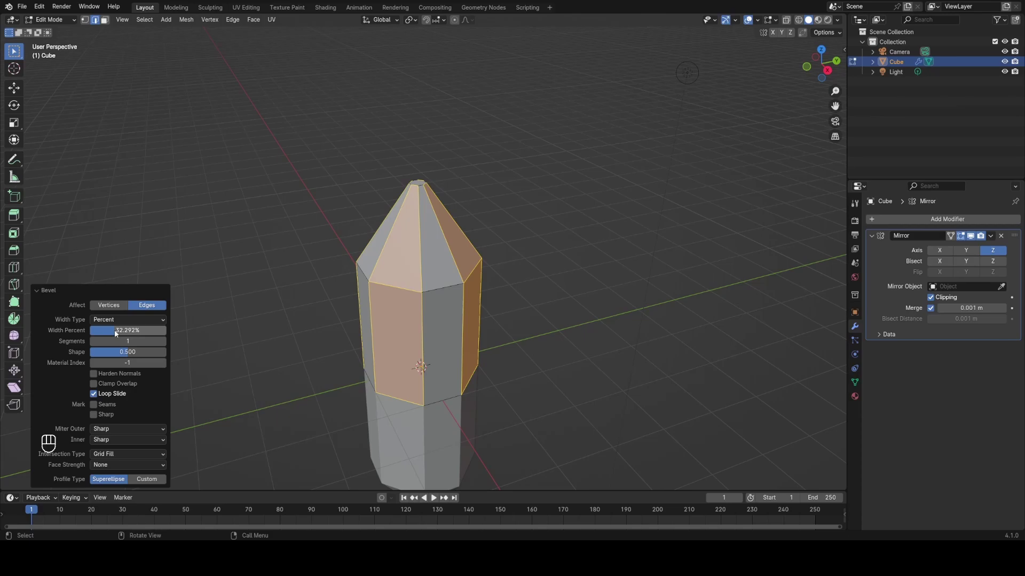
pyautogui.click(123, 332)
# Step: Set the Bevel modifier to 0.008 m Amount with 3 segments and inspect the edges
pyautogui.moveTo(593, 258); pyautogui.dragTo(637, 258)
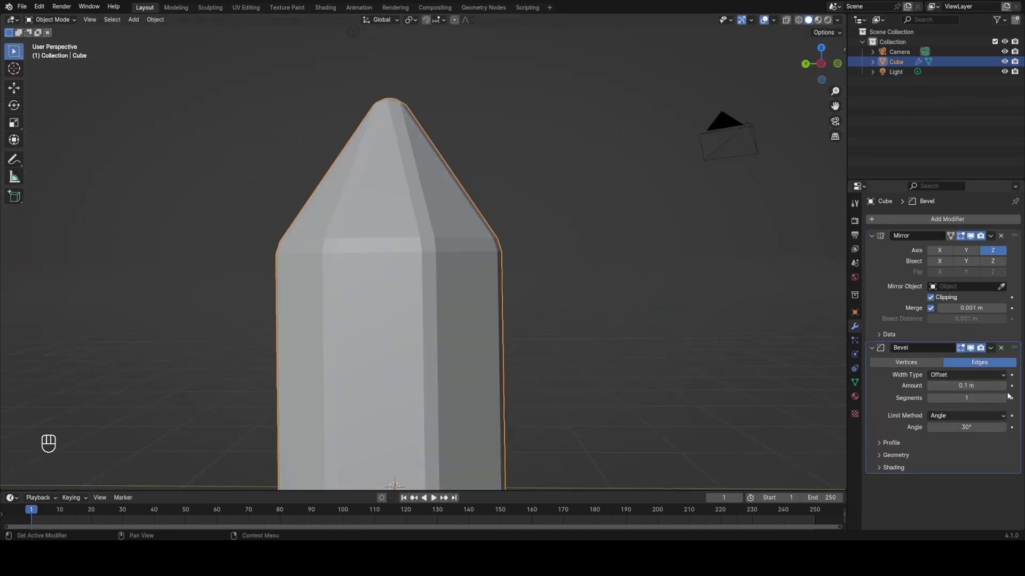
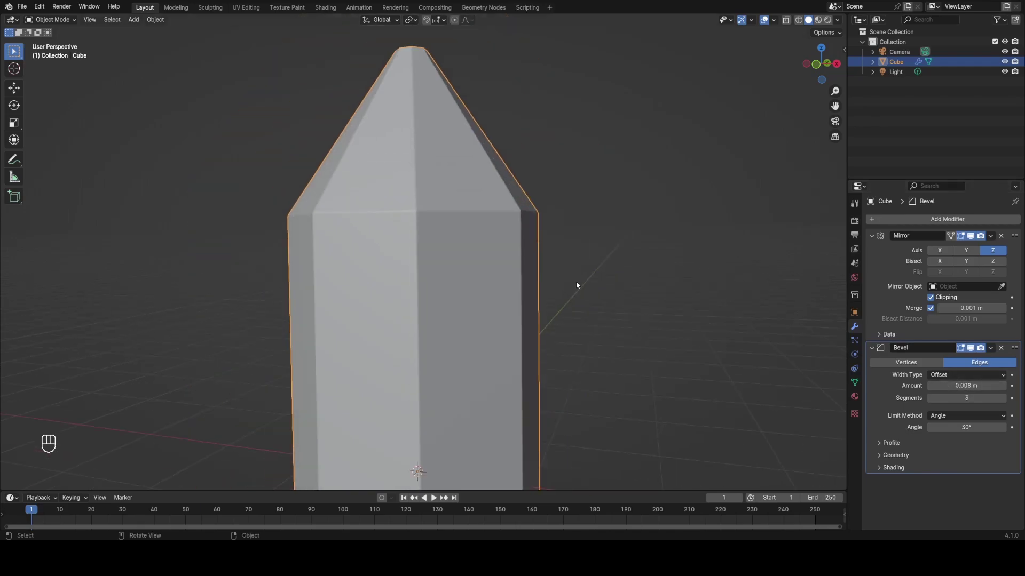
pyautogui.click(410, 271)
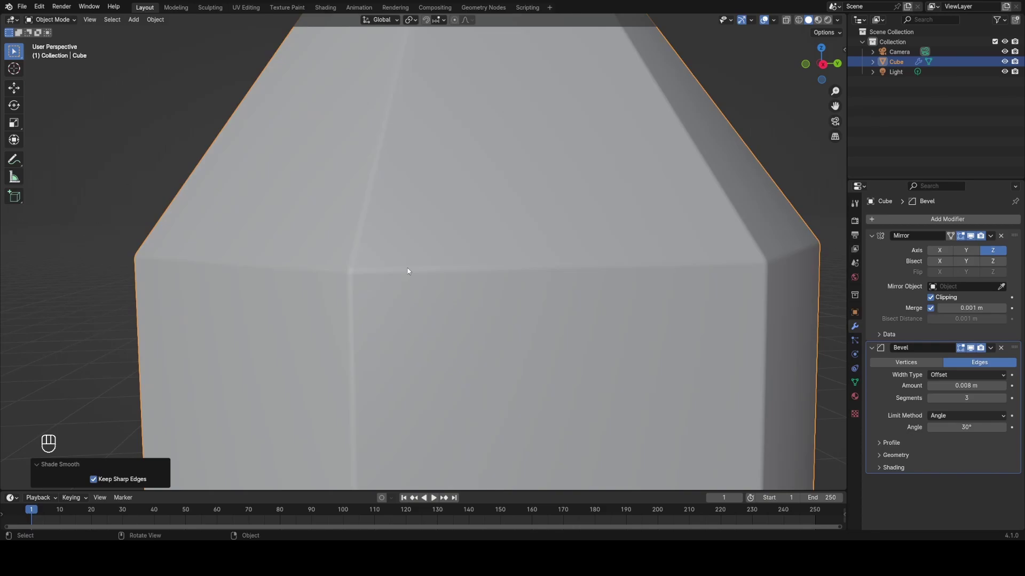
pyautogui.moveTo(454, 297); pyautogui.dragTo(437, 227)
pyautogui.moveTo(458, 257); pyautogui.dragTo(415, 258)
pyautogui.moveTo(415, 258); pyautogui.dragTo(412, 277)
pyautogui.moveTo(469, 256); pyautogui.dragTo(457, 239)
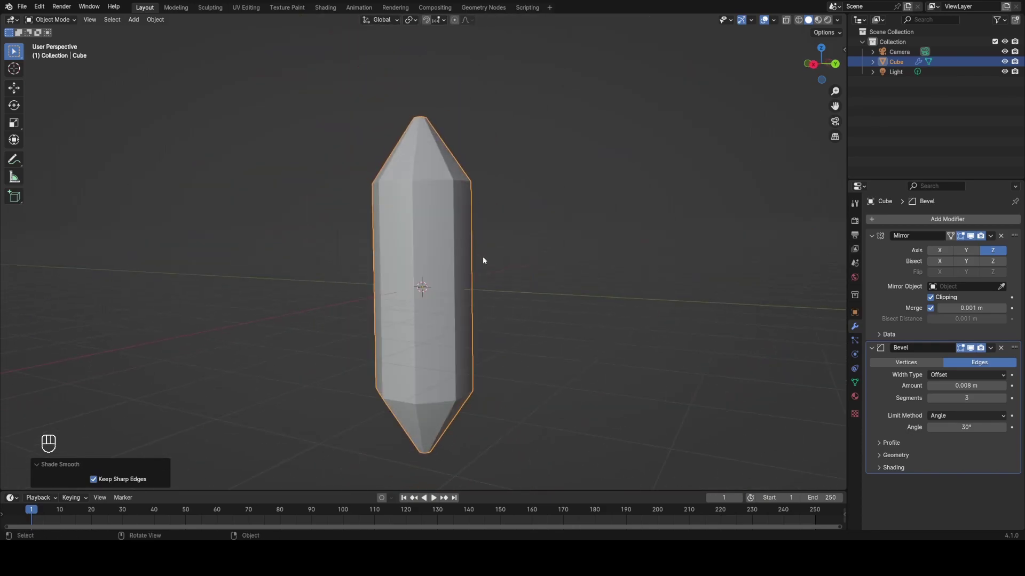
# Step: Add a level-2 Catmull-Clark Subdivision Surface modifier to the crystal via Ctrl+2
pyautogui.moveTo(475, 262); pyautogui.dragTo(442, 276)
pyautogui.click(476, 223)
pyautogui.moveTo(472, 223); pyautogui.dragTo(447, 289)
pyautogui.moveTo(451, 290); pyautogui.dragTo(478, 307)
pyautogui.moveTo(486, 294); pyautogui.dragTo(462, 261)
pyautogui.moveTo(527, 290); pyautogui.dragTo(549, 294)
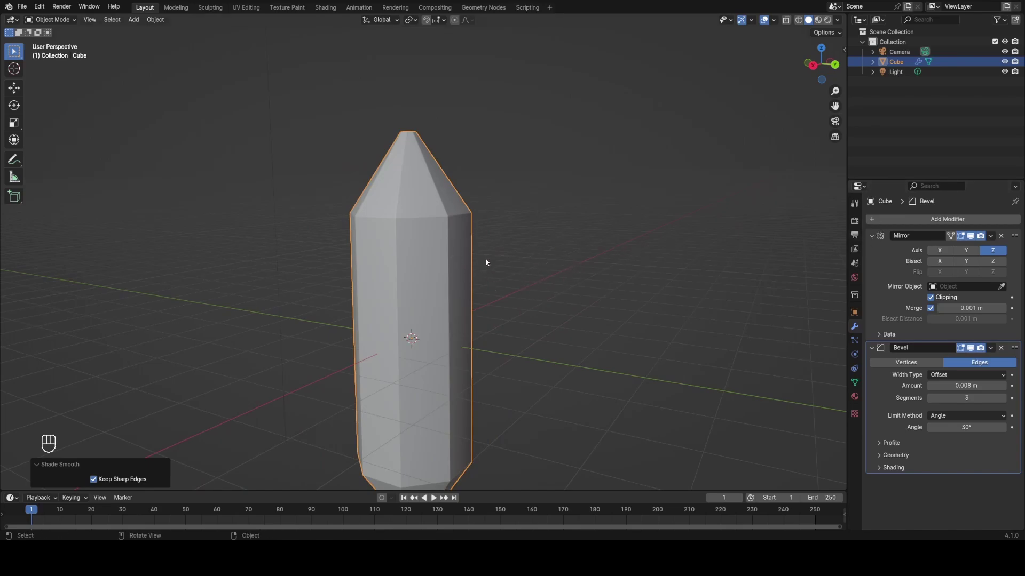
pyautogui.middleClick(471, 261)
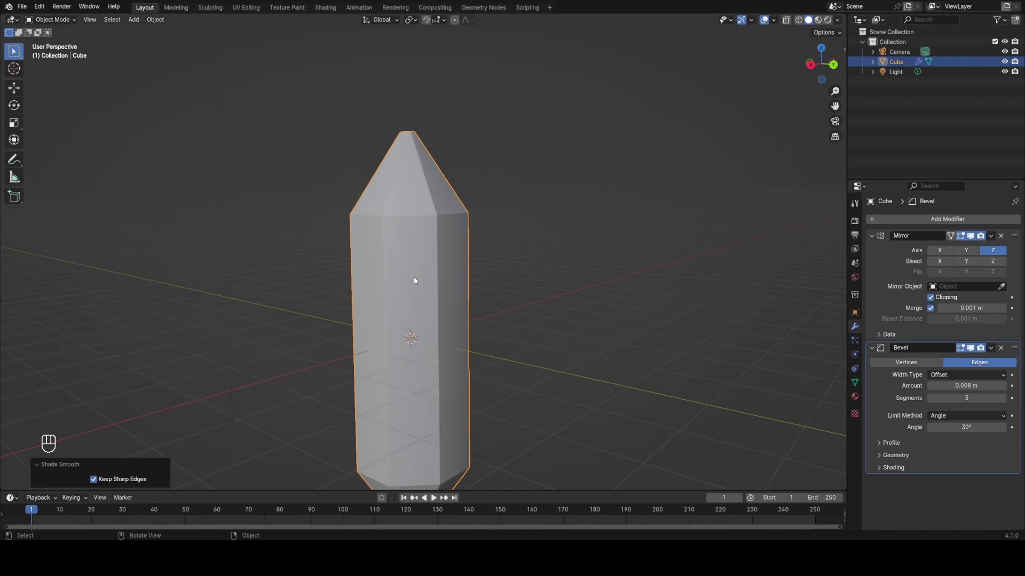
pyautogui.click(486, 264)
pyautogui.press('ctrl+2')
pyautogui.press('z')
# Step: Remove the default camera and light and orbit to review the smoothed crystal
pyautogui.click(952, 510)
pyautogui.click(514, 320)
pyautogui.moveTo(500, 338); pyautogui.dragTo(427, 347)
pyautogui.moveTo(486, 343); pyautogui.dragTo(492, 304)
pyautogui.moveTo(544, 305); pyautogui.dragTo(491, 257)
pyautogui.moveTo(435, 254); pyautogui.dragTo(515, 309)
pyautogui.moveTo(485, 308); pyautogui.dragTo(484, 286)
pyautogui.moveTo(484, 286); pyautogui.dragTo(462, 283)
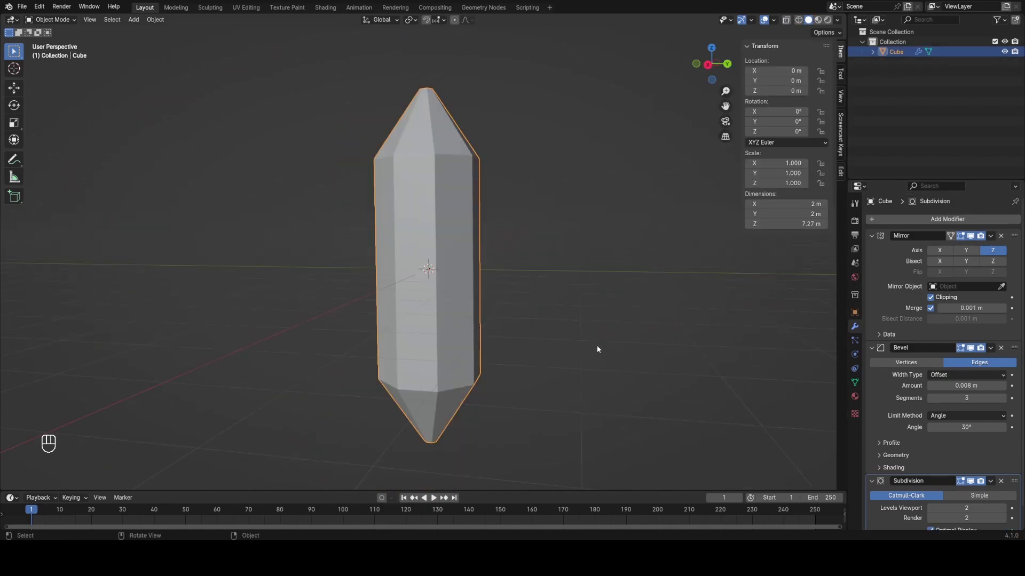
# Step: Scale the crystal down to 0.024, making it about 0.049 m wide and 0.177 m tall
pyautogui.middleClick(612, 330)
pyautogui.moveTo(743, 341); pyautogui.dragTo(731, 305)
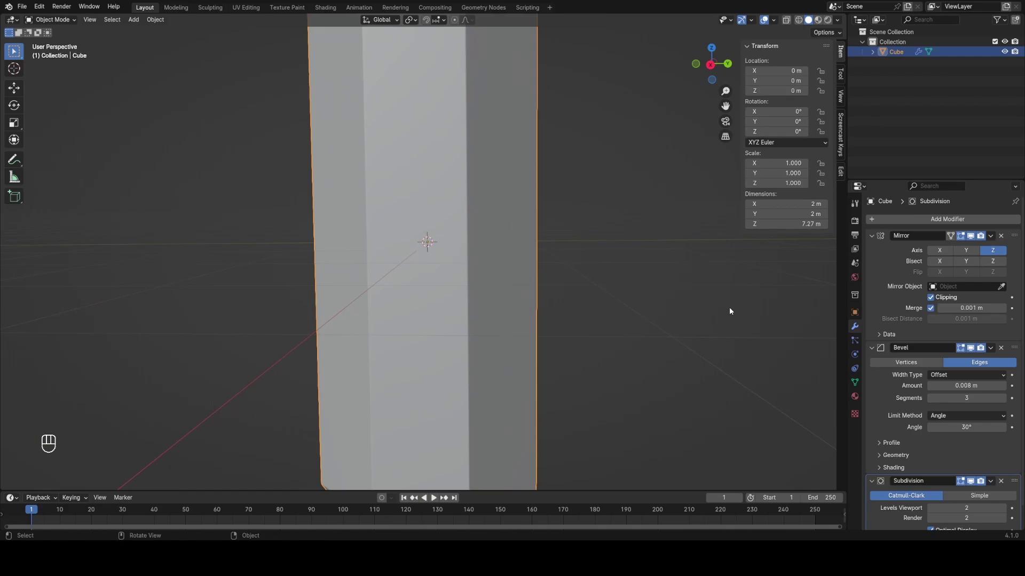
pyautogui.press('s')
pyautogui.moveTo(498, 284); pyautogui.dragTo(614, 354)
pyautogui.press('s')
pyautogui.click(496, 281)
pyautogui.press('s')
pyautogui.press('s')
pyautogui.click(451, 345)
pyautogui.press('KP_Decimal')
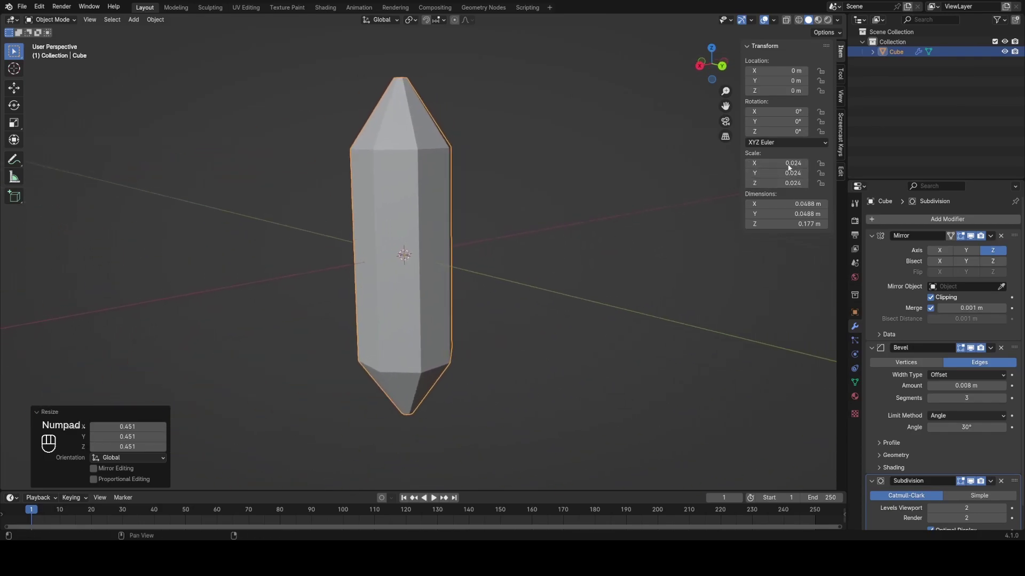
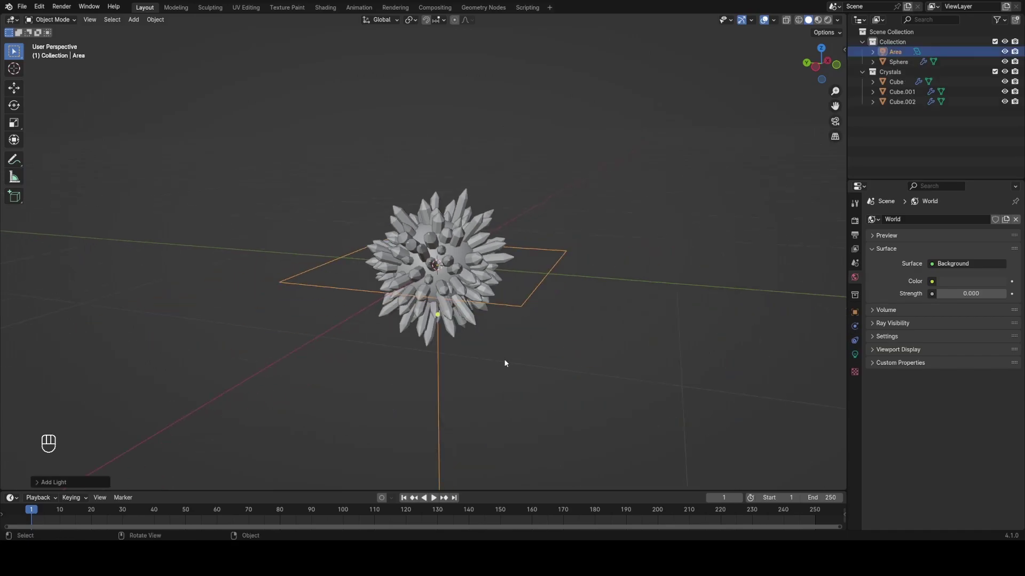
# Step: Move and rotate the area light toward the crystals and switch to Rendered shading
pyautogui.moveTo(508, 360); pyautogui.dragTo(524, 359)
pyautogui.press('g')
pyautogui.press('r')
pyautogui.press('x')
pyautogui.press('g')
pyautogui.moveTo(573, 258); pyautogui.dragTo(515, 265)
pyautogui.press('z')
pyautogui.moveTo(476, 276); pyautogui.dragTo(545, 263)
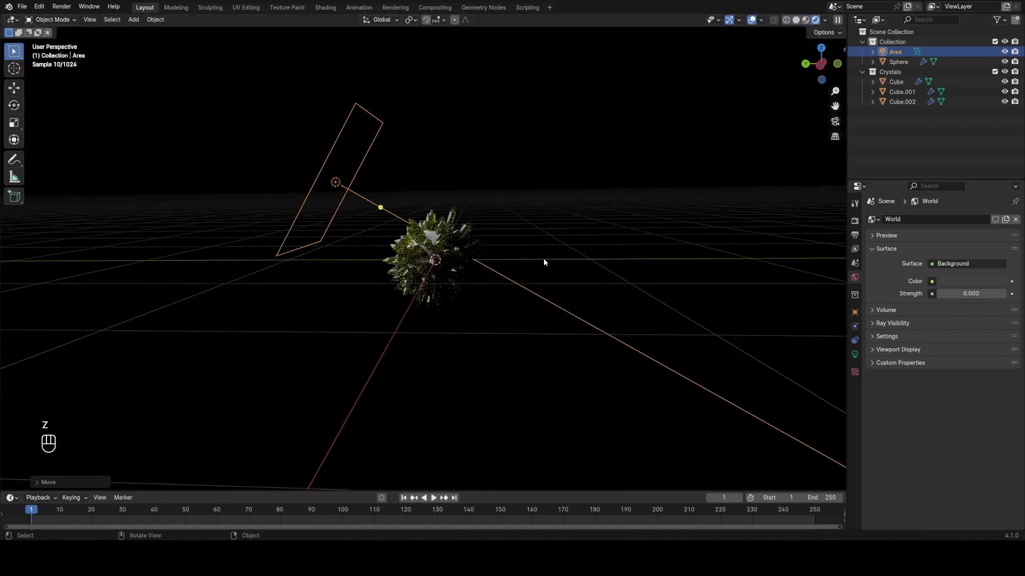
# Step: Orbit and zoom in on the lit green crystal cluster to preview the lighting
pyautogui.middleClick(427, 262)
pyautogui.moveTo(432, 260); pyautogui.dragTo(493, 273)
pyautogui.middleClick(493, 273)
pyautogui.moveTo(488, 274); pyautogui.dragTo(480, 268)
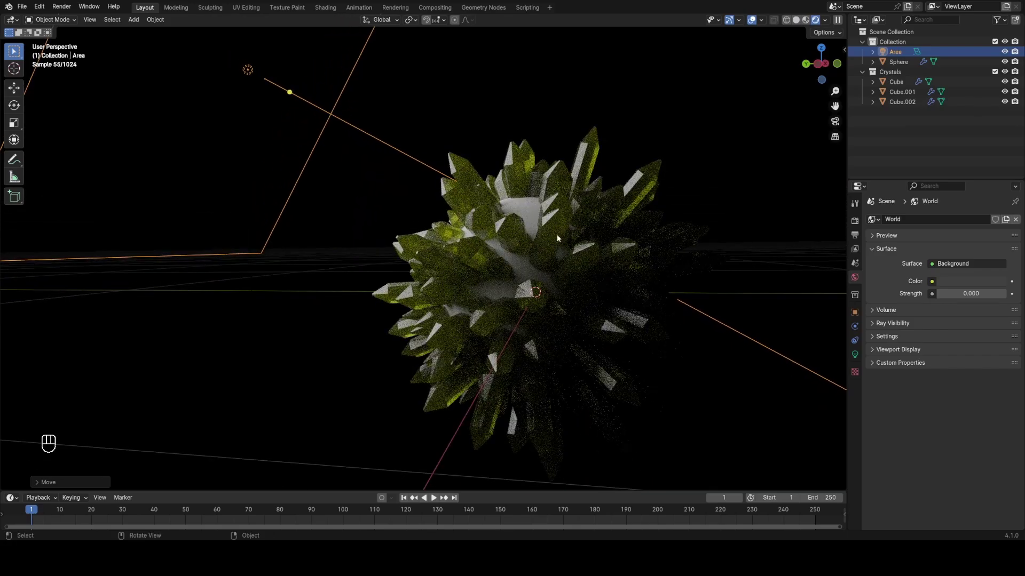
pyautogui.moveTo(558, 241); pyautogui.dragTo(530, 256)
# Step: Look through the camera with Numpad 0 and bring up the Render properties
pyautogui.middleClick(545, 207)
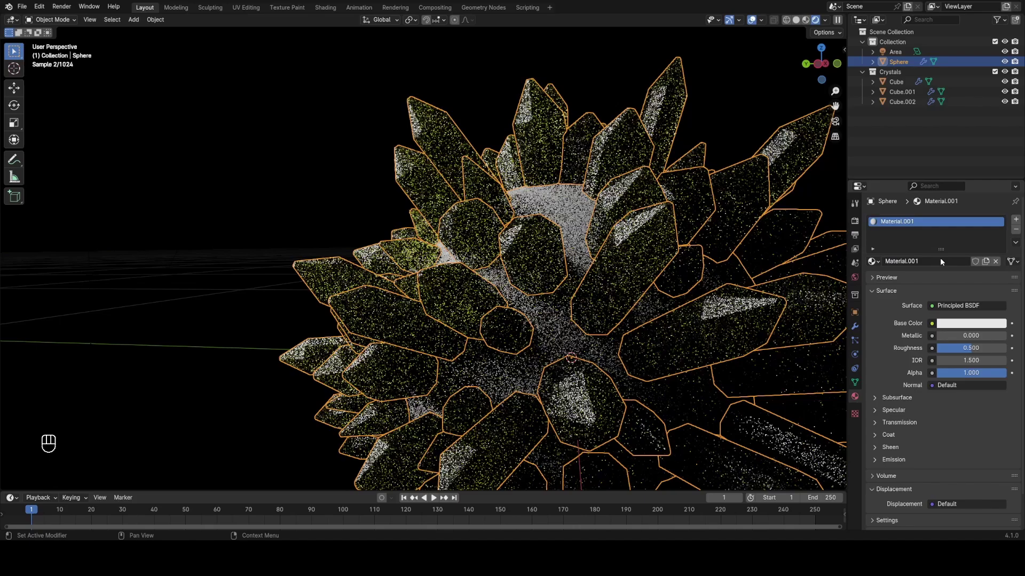
pyautogui.middleClick(957, 330)
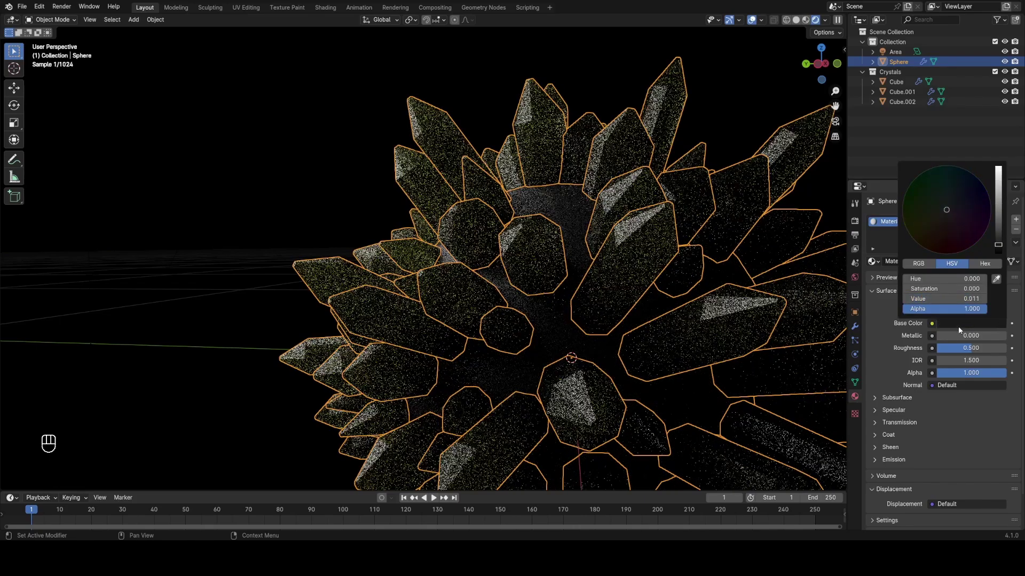
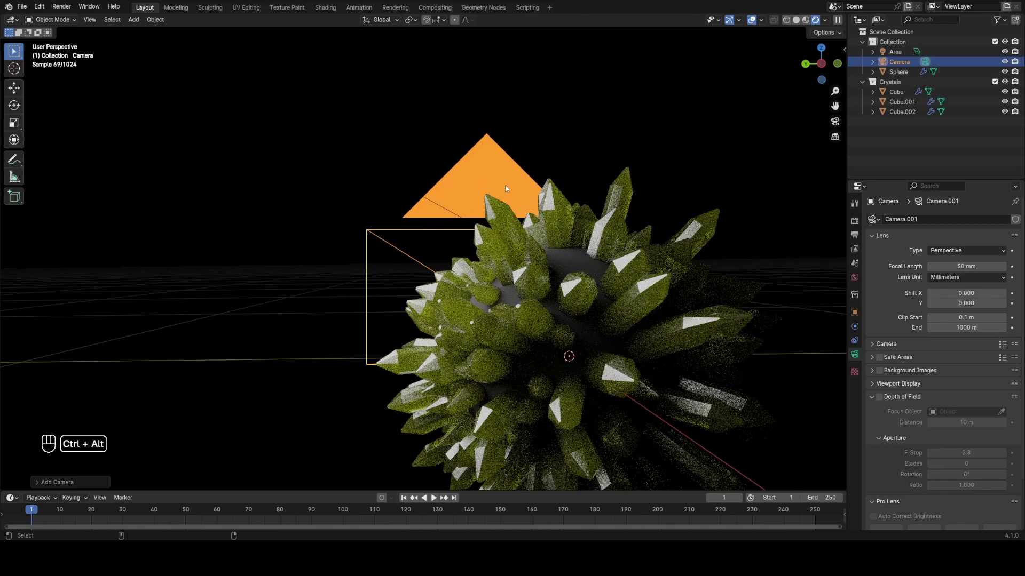
pyautogui.press('ctrl+alt+KP_0')
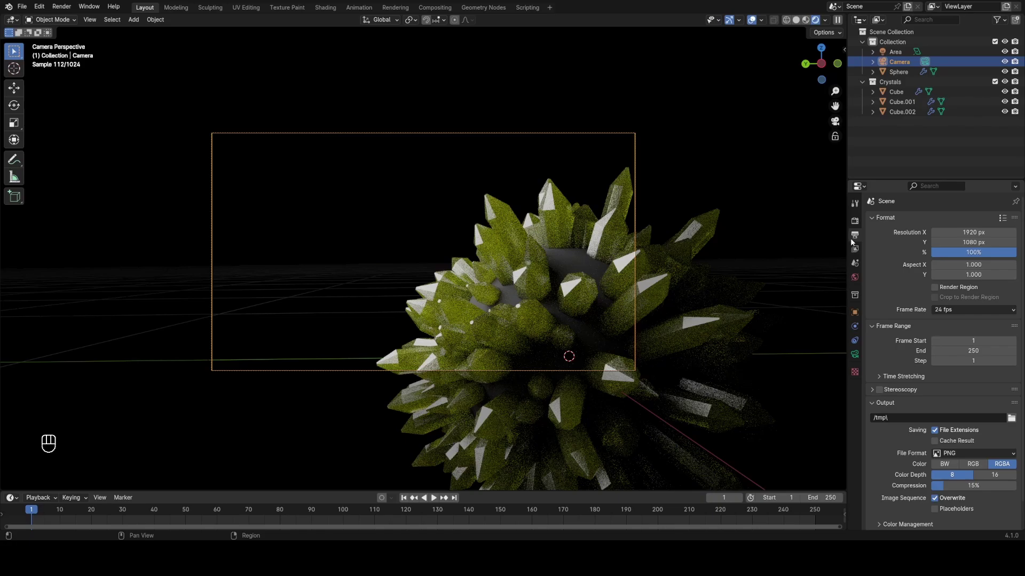
pyautogui.click(956, 287)
pyautogui.click(856, 225)
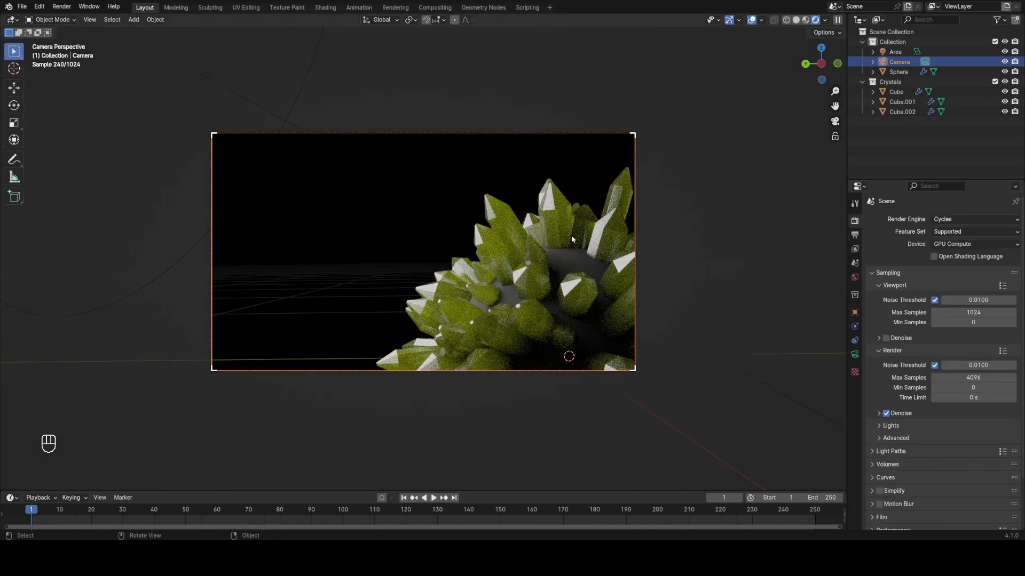
# Step: Move the camera so the crystal cluster fills the right side of the shot
pyautogui.press('g')
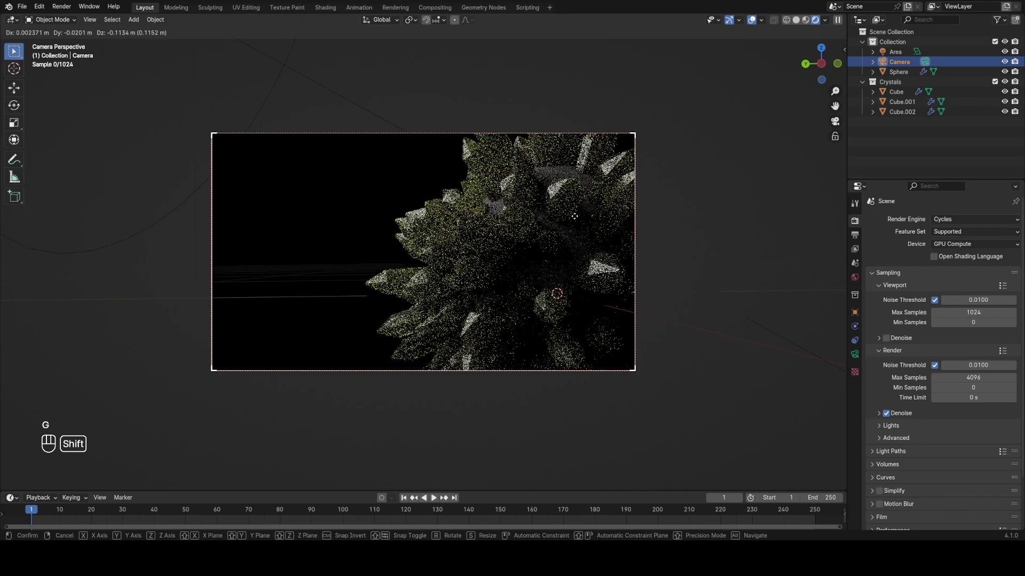
pyautogui.click(591, 120)
pyautogui.press('g')
pyautogui.press('z')
pyautogui.press('z')
pyautogui.click(591, 214)
pyautogui.click(558, 268)
pyautogui.press('z')
pyautogui.click(507, 232)
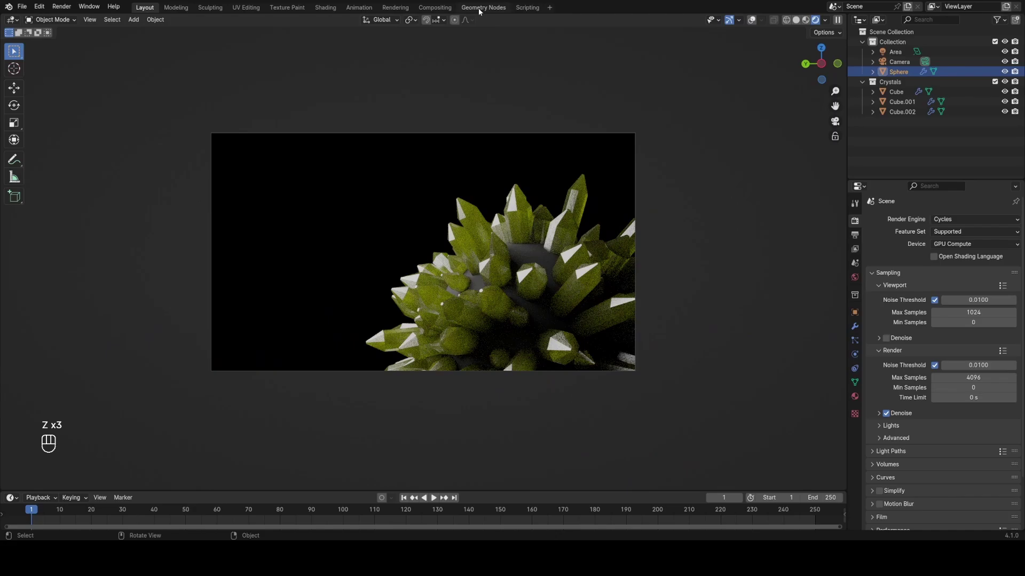
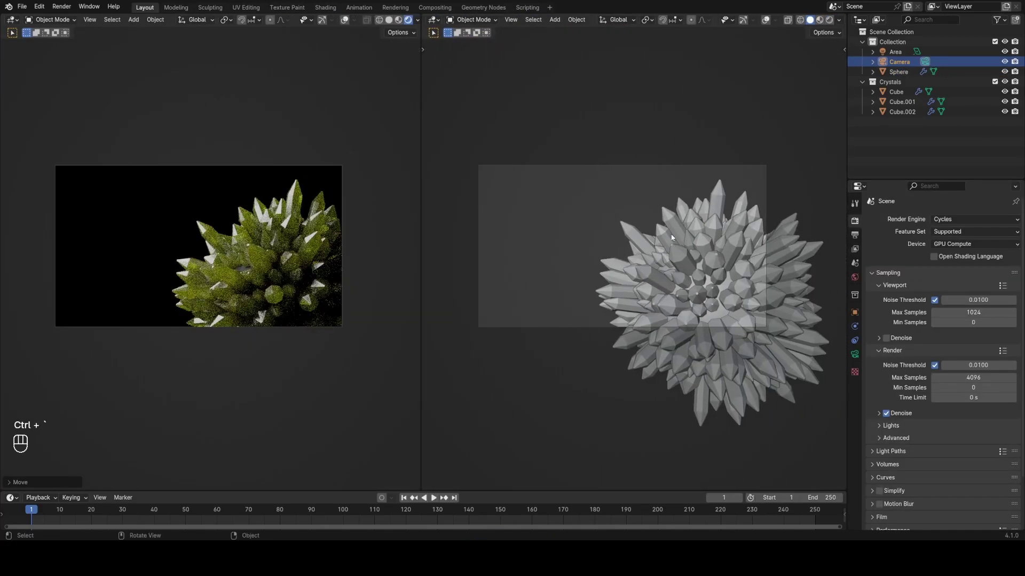
# Step: Select the camera and enable Depth of Field in its lens settings
pyautogui.moveTo(698, 257); pyautogui.dragTo(608, 282)
pyautogui.press('z')
pyautogui.click(669, 216)
pyautogui.moveTo(681, 253); pyautogui.dragTo(673, 290)
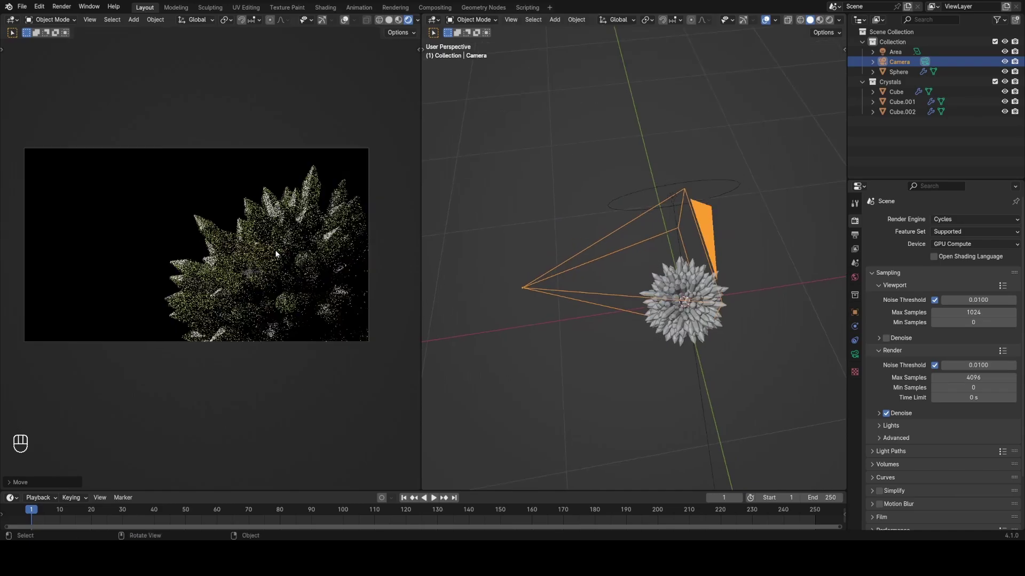
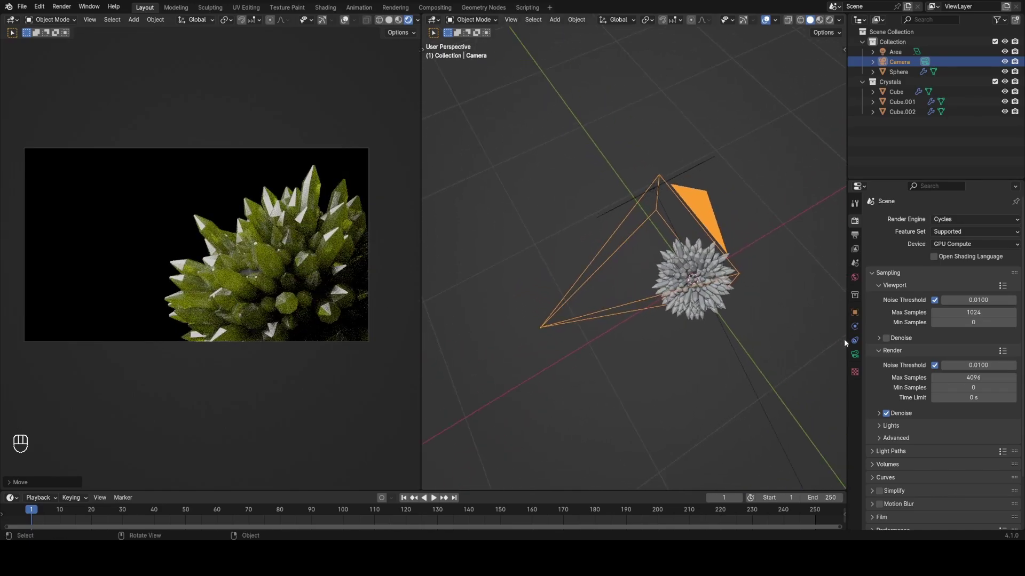
pyautogui.middleClick(718, 309)
pyautogui.moveTo(712, 310); pyautogui.dragTo(696, 306)
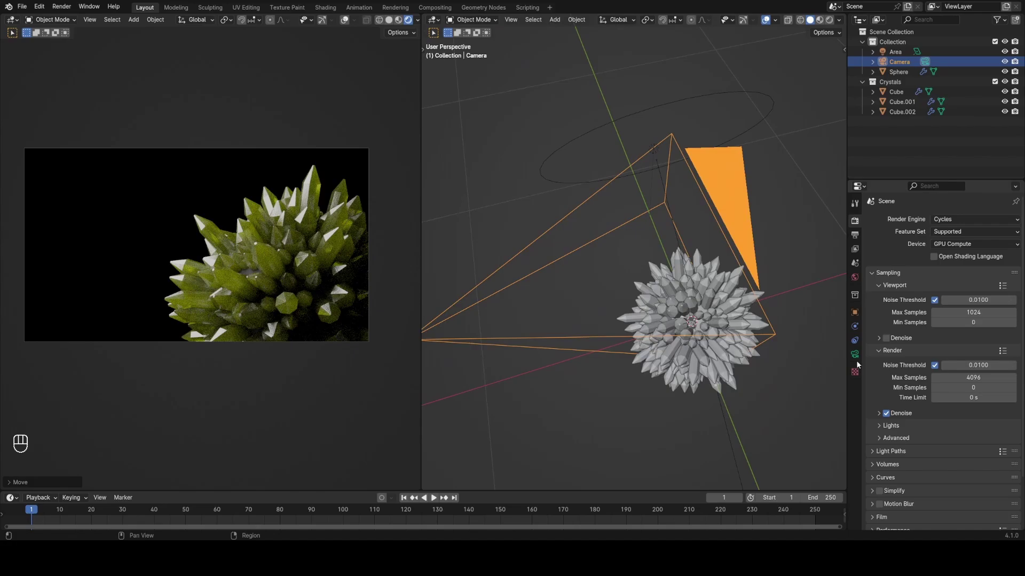
pyautogui.moveTo(860, 362); pyautogui.dragTo(885, 403)
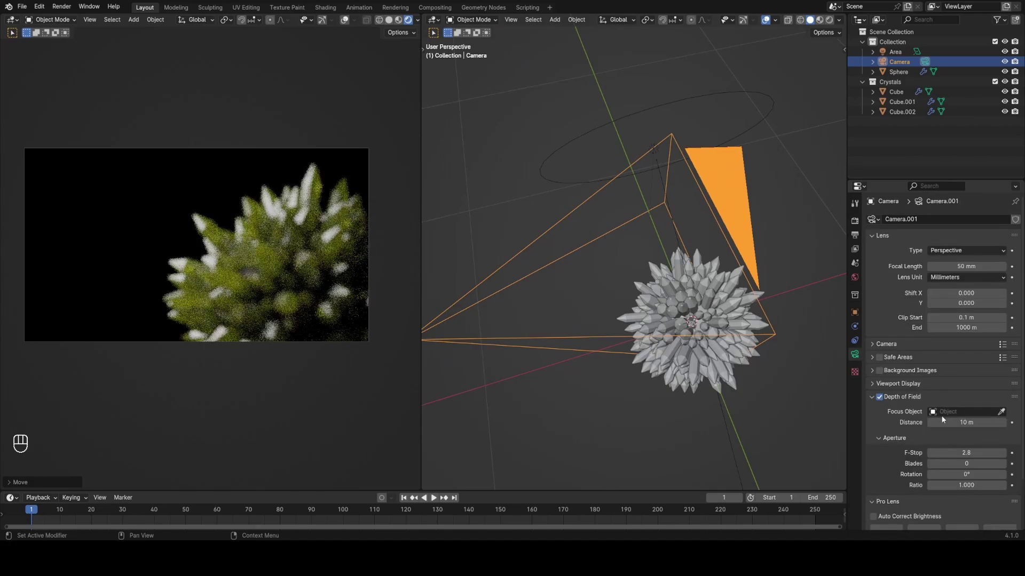
pyautogui.moveTo(710, 330); pyautogui.dragTo(763, 338)
# Step: Add a Plain Axes empty, rename it 'f', and make it the camera's Focus Object
pyautogui.middleClick(671, 282)
pyautogui.moveTo(686, 296); pyautogui.dragTo(732, 279)
pyautogui.moveTo(662, 270); pyautogui.dragTo(704, 285)
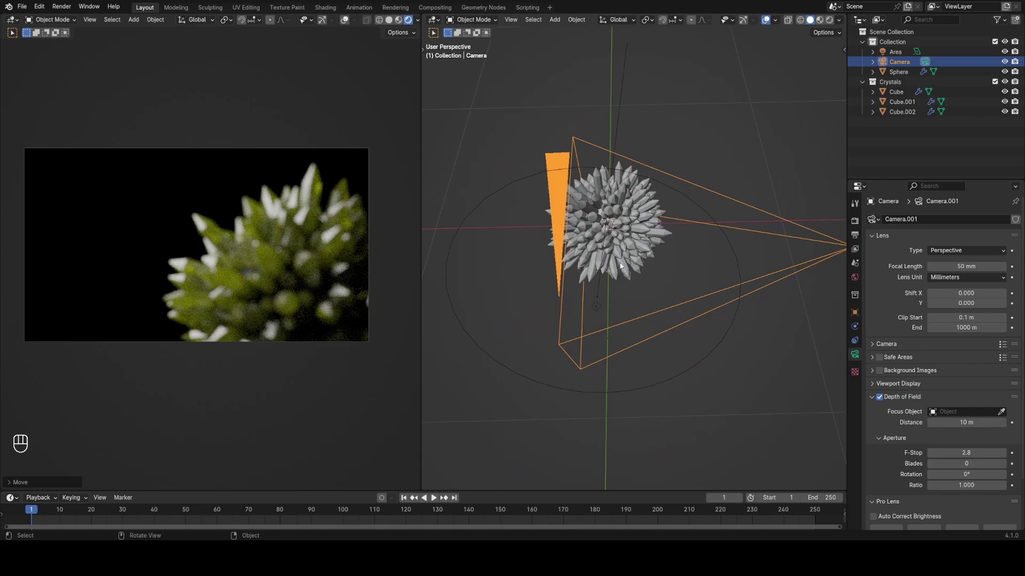
pyautogui.middleClick(694, 244)
pyautogui.press('shift+a')
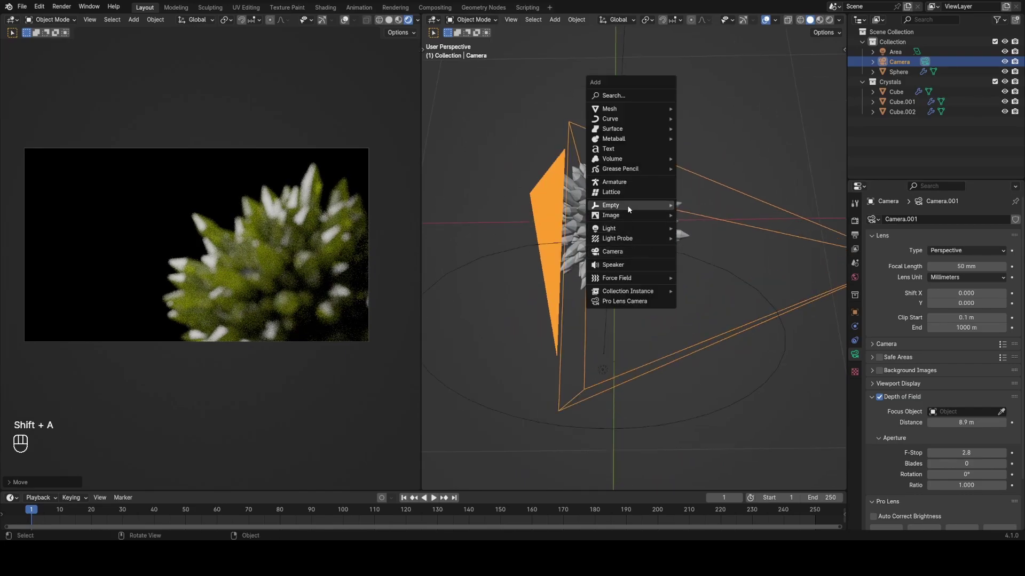
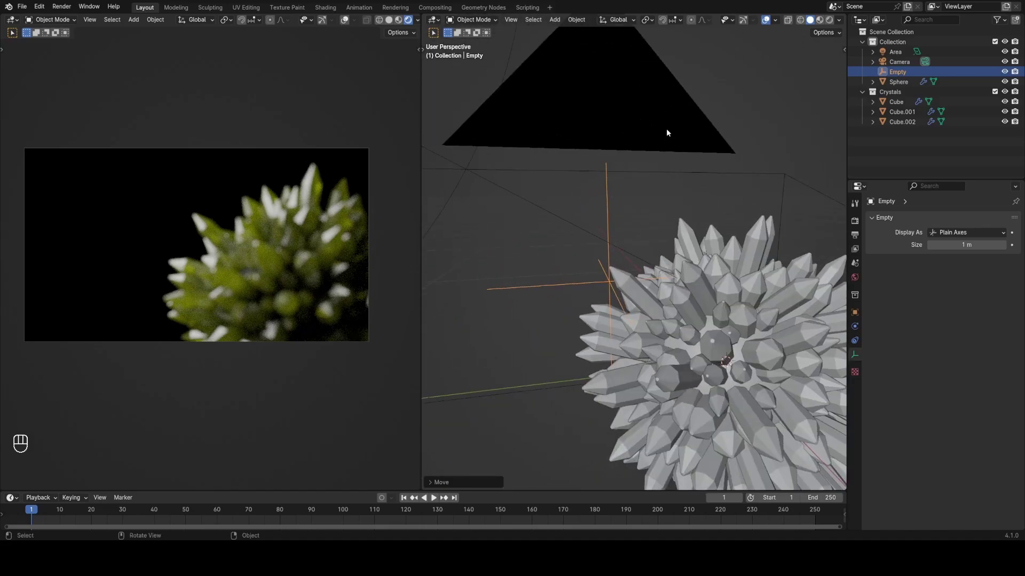
pyautogui.press('F2')
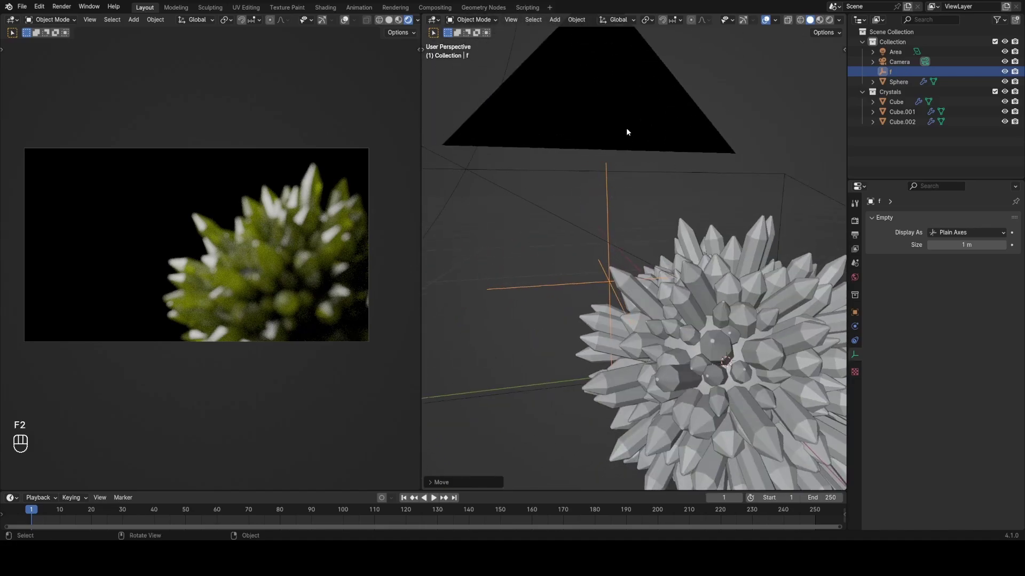
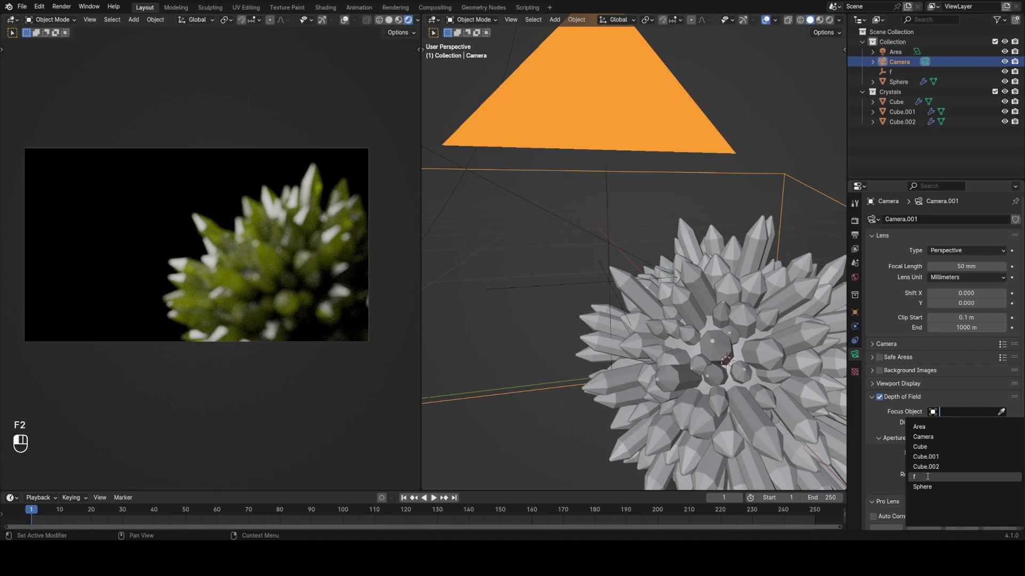
pyautogui.moveTo(634, 313); pyautogui.dragTo(726, 321)
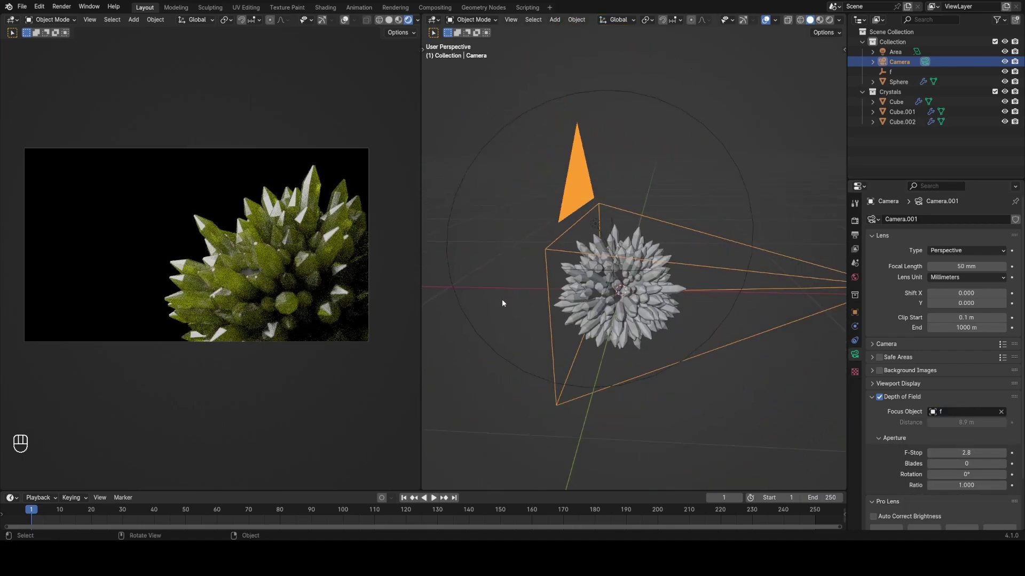
# Step: Check the focus empty's placement among the crystals and orbit the right view
pyautogui.doubleClick(617, 230)
pyautogui.press('g')
pyautogui.press('Escape')
pyautogui.click(666, 213)
pyautogui.click(668, 220)
pyautogui.moveTo(726, 248); pyautogui.dragTo(550, 244)
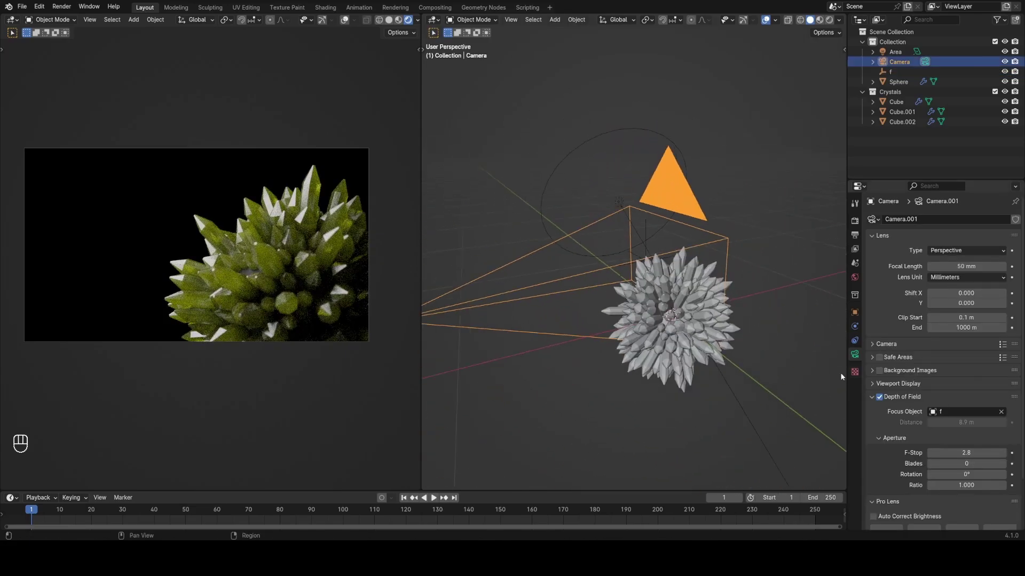
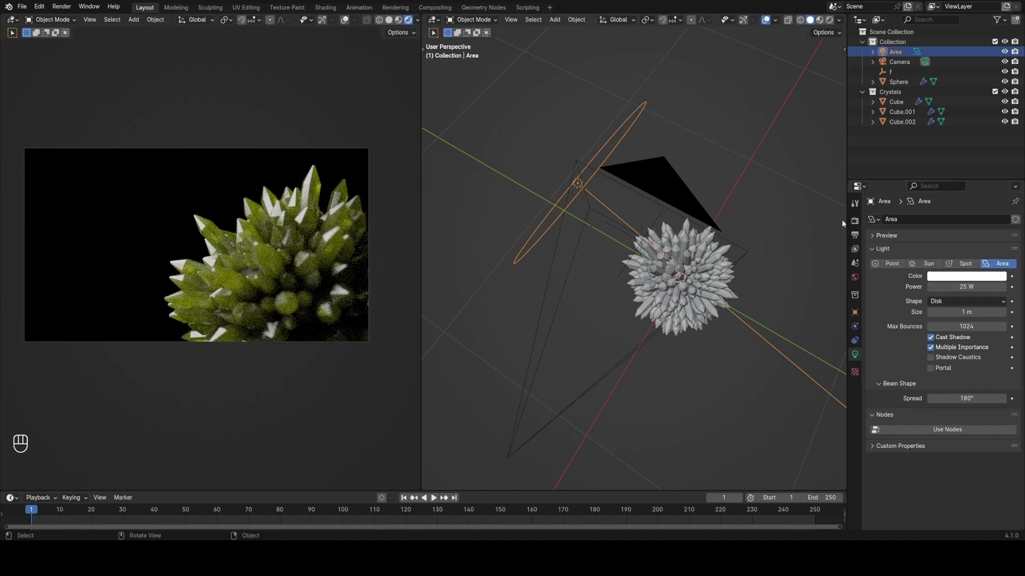
# Step: Select the area light and bring up its light data properties at the Power field
pyautogui.middleClick(854, 222)
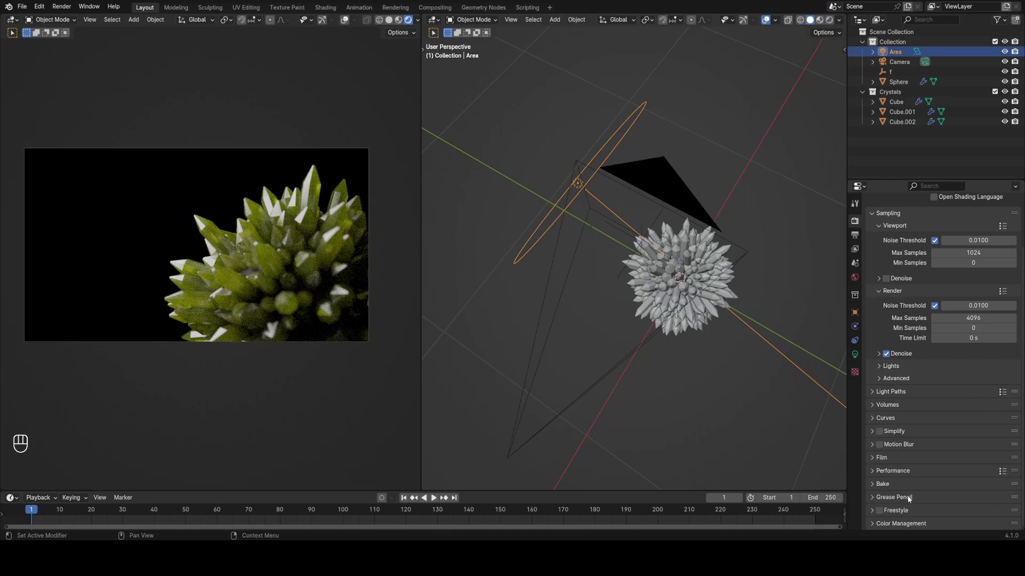
pyautogui.middleClick(918, 527)
pyautogui.moveTo(962, 463); pyautogui.dragTo(968, 390)
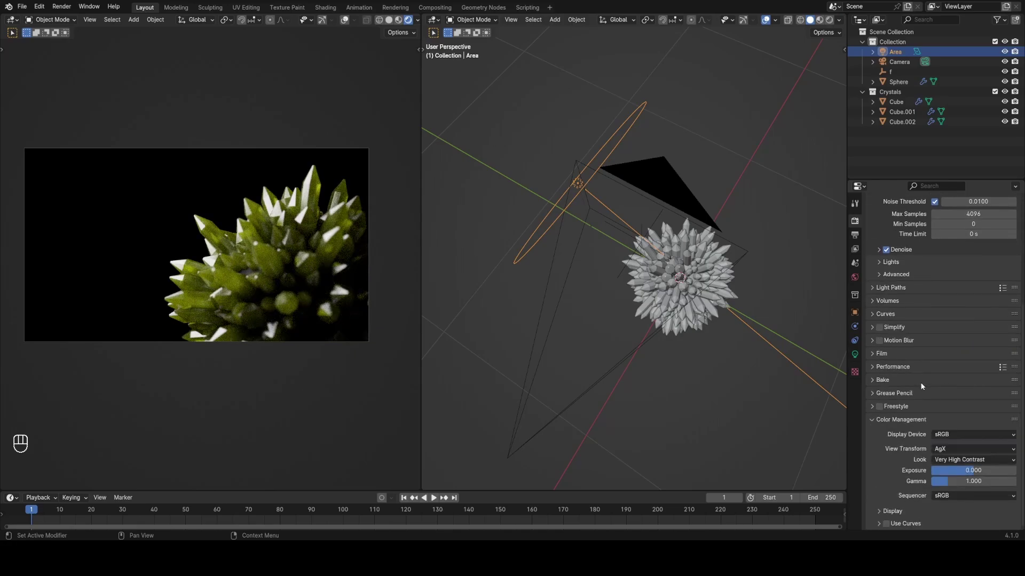
pyautogui.moveTo(683, 328); pyautogui.dragTo(684, 301)
pyautogui.middleClick(696, 329)
pyautogui.middleClick(674, 331)
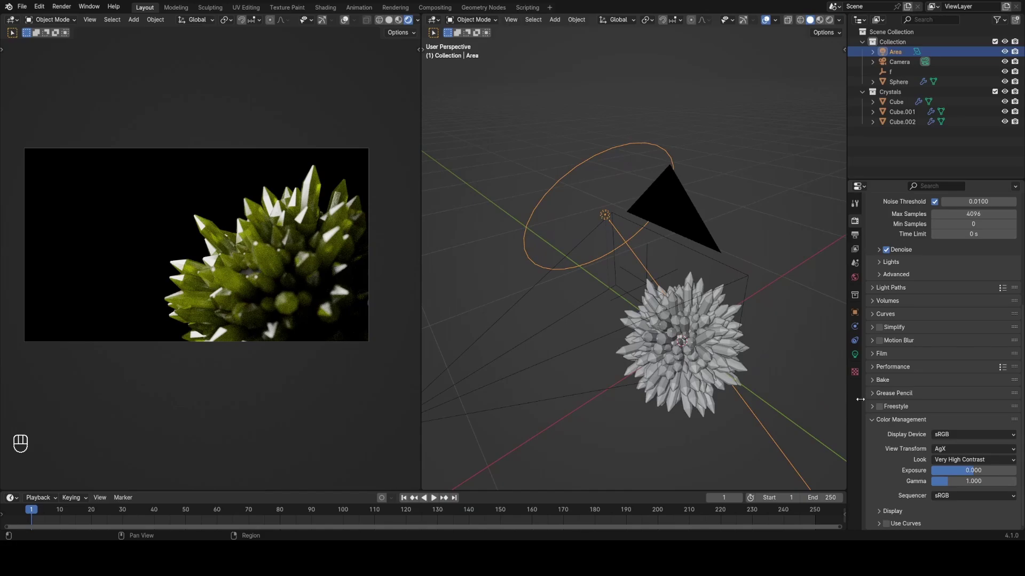
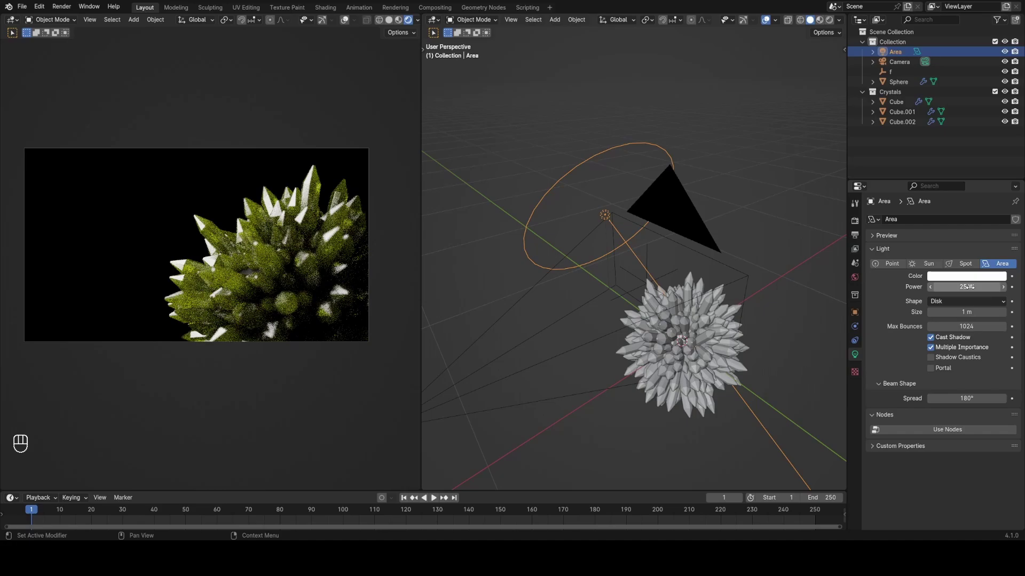
# Step: Set the area light's power to 25 W and save the blend file
pyautogui.moveTo(731, 257); pyautogui.dragTo(726, 284)
pyautogui.press('ctrl+s')
pyautogui.moveTo(710, 332); pyautogui.dragTo(680, 319)
pyautogui.moveTo(695, 327); pyautogui.dragTo(695, 342)
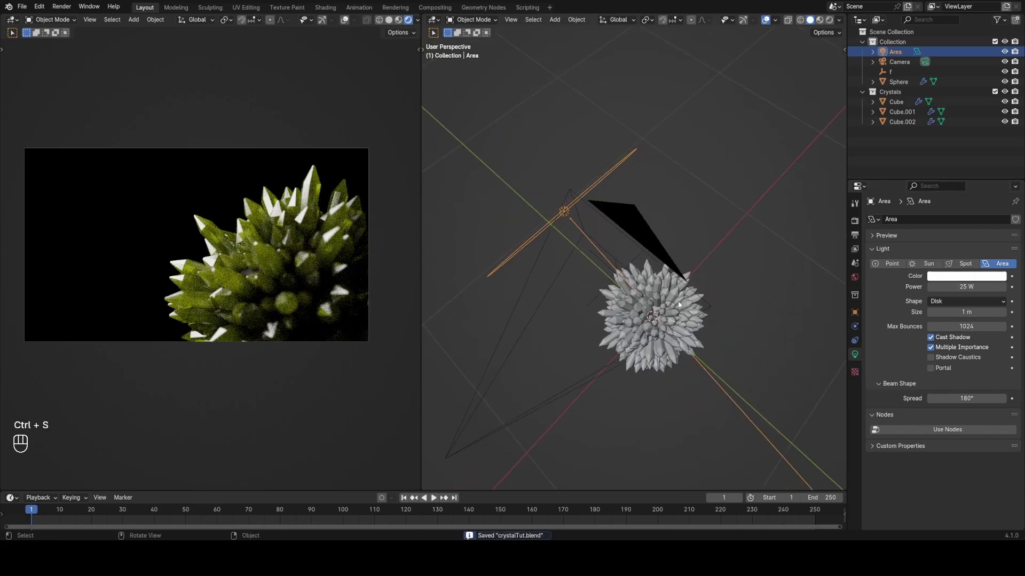
# Step: Duplicate the area light as Area.001 and rotate and move it beside the crystals
pyautogui.press('shift+d')
pyautogui.click(771, 274)
pyautogui.press('r')
pyautogui.press('z')
pyautogui.moveTo(592, 266); pyautogui.dragTo(614, 270)
pyautogui.press('g')
pyautogui.moveTo(725, 304); pyautogui.dragTo(698, 233)
pyautogui.click(730, 303)
# Step: Enlarge the second light to 2.88 m and fine-tune its position along Z
pyautogui.press('r')
pyautogui.press('g')
pyautogui.click(725, 329)
pyautogui.moveTo(700, 345); pyautogui.dragTo(645, 338)
pyautogui.press('g')
pyautogui.moveTo(653, 327); pyautogui.dragTo(652, 410)
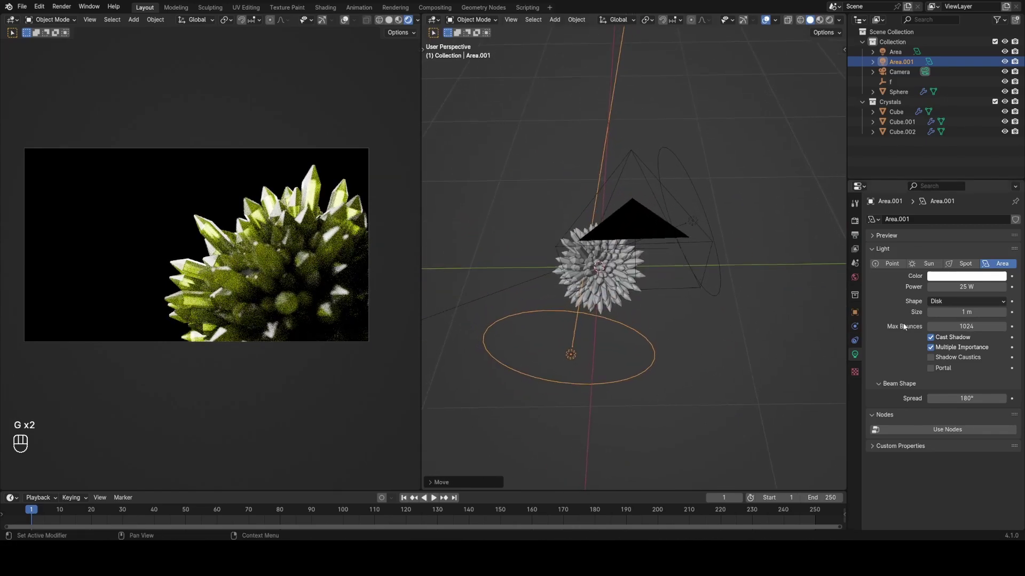
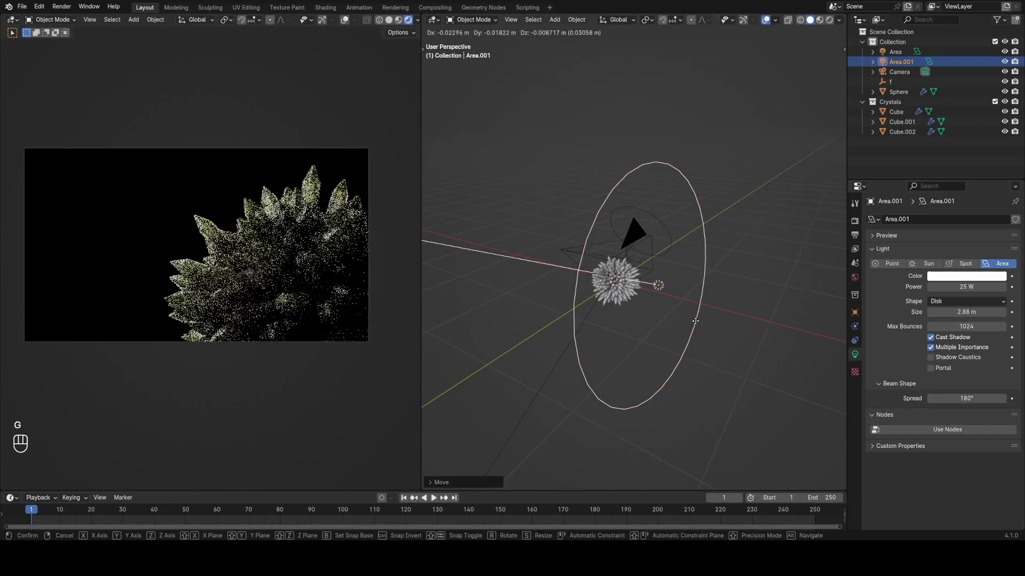
pyautogui.press('z')
pyautogui.press('z')
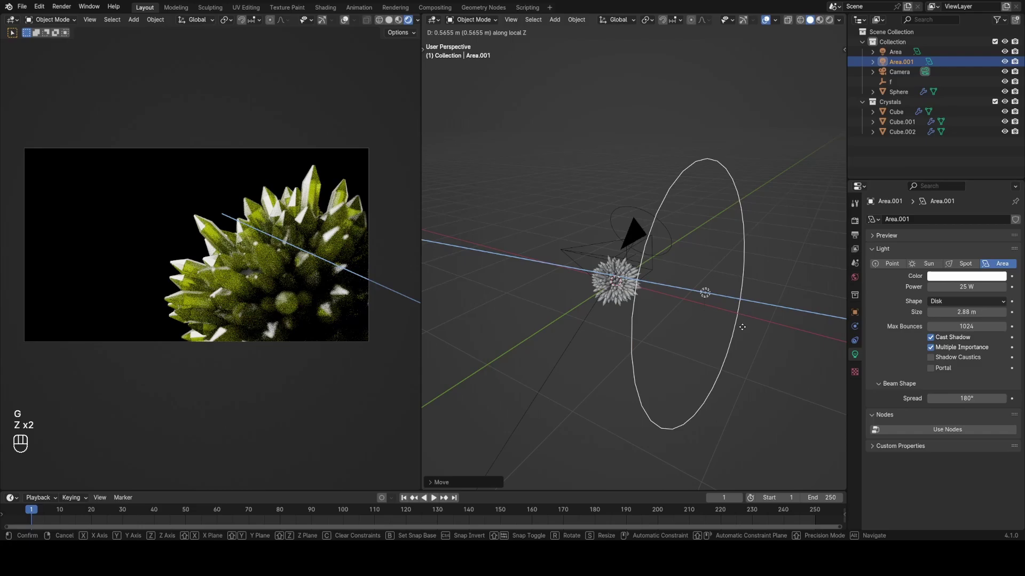
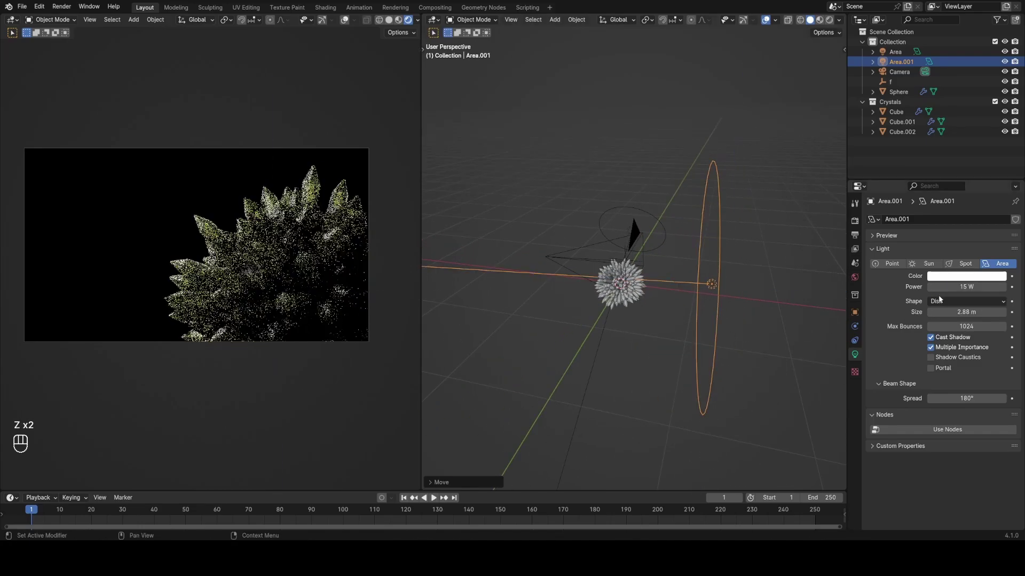
# Step: Save, then duplicate the large area light as Area.002 and rotate it around Z toward the opposite side
pyautogui.press('ctrl+s')
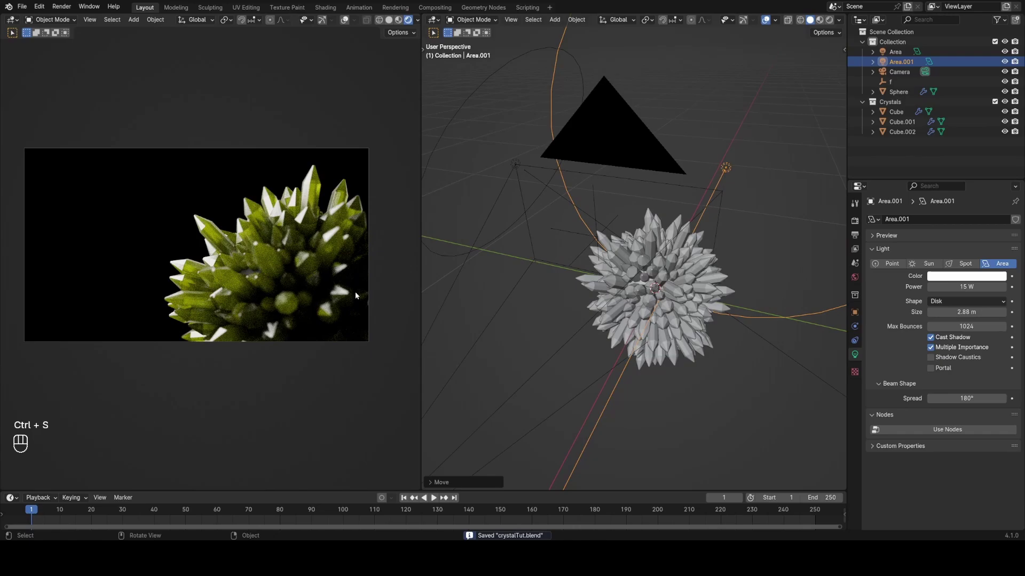
pyautogui.moveTo(680, 269); pyautogui.dragTo(631, 279)
pyautogui.middleClick(701, 288)
pyautogui.press('shift+d')
pyautogui.press('r')
pyautogui.press('z')
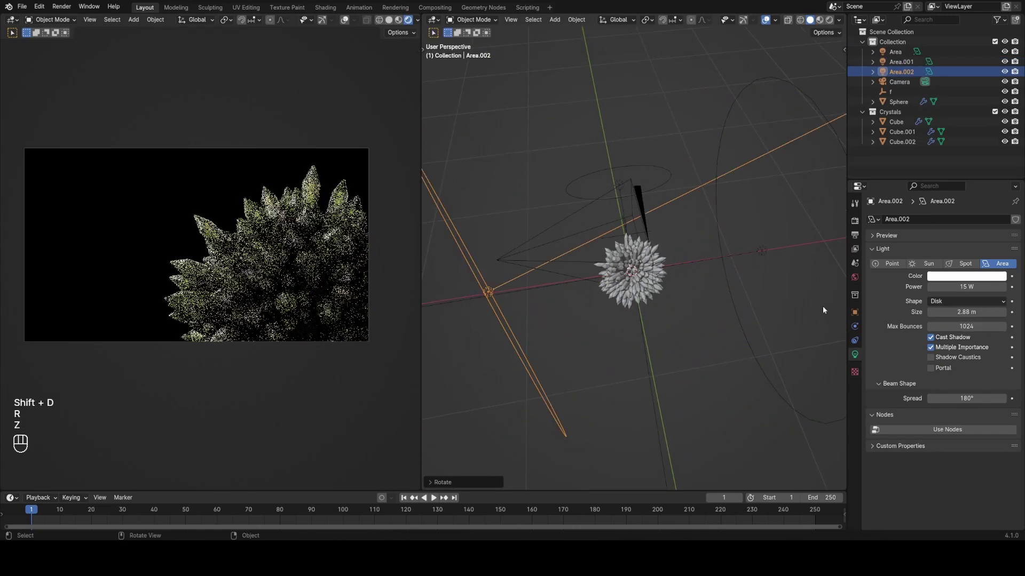
pyautogui.moveTo(617, 285); pyautogui.dragTo(670, 306)
pyautogui.press('g')
pyautogui.press('shift+z')
pyautogui.press('r')
pyautogui.press('z')
pyautogui.moveTo(661, 394); pyautogui.dragTo(646, 382)
# Step: Reposition and re-aim the third light on the far side of the crystals, then save
pyautogui.press('g')
pyautogui.press('shift+z')
pyautogui.press('r')
pyautogui.press('z')
pyautogui.moveTo(660, 365); pyautogui.dragTo(608, 283)
pyautogui.moveTo(637, 294); pyautogui.dragTo(670, 317)
pyautogui.press('ctrl+s')
pyautogui.moveTo(629, 313); pyautogui.dragTo(785, 318)
# Step: Enable Film > Transparent in Render Properties so renders have a transparent background, and save
pyautogui.click(889, 470)
pyautogui.click(727, 359)
pyautogui.press('ctrl+s')
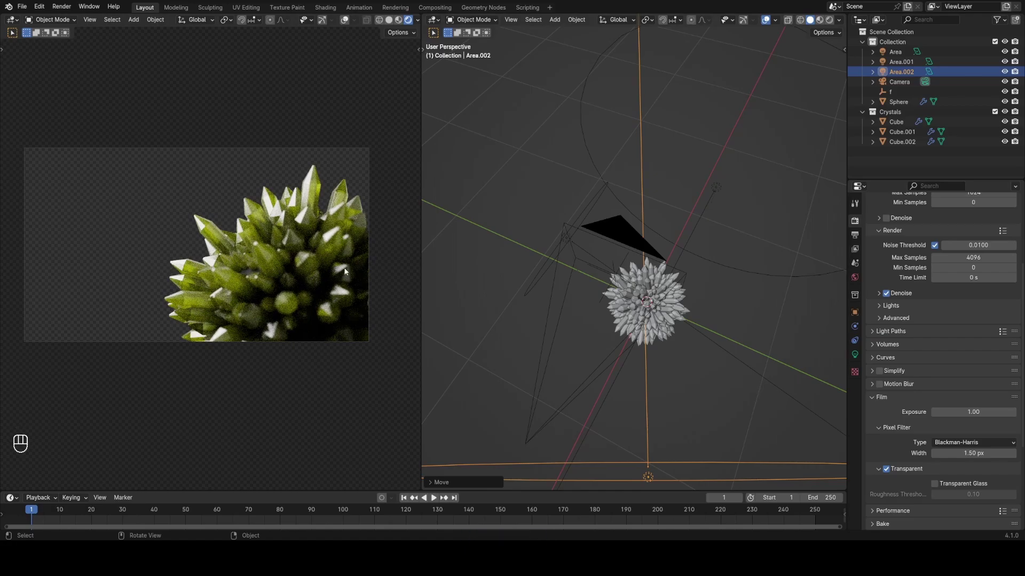
pyautogui.click(656, 314)
pyautogui.click(859, 279)
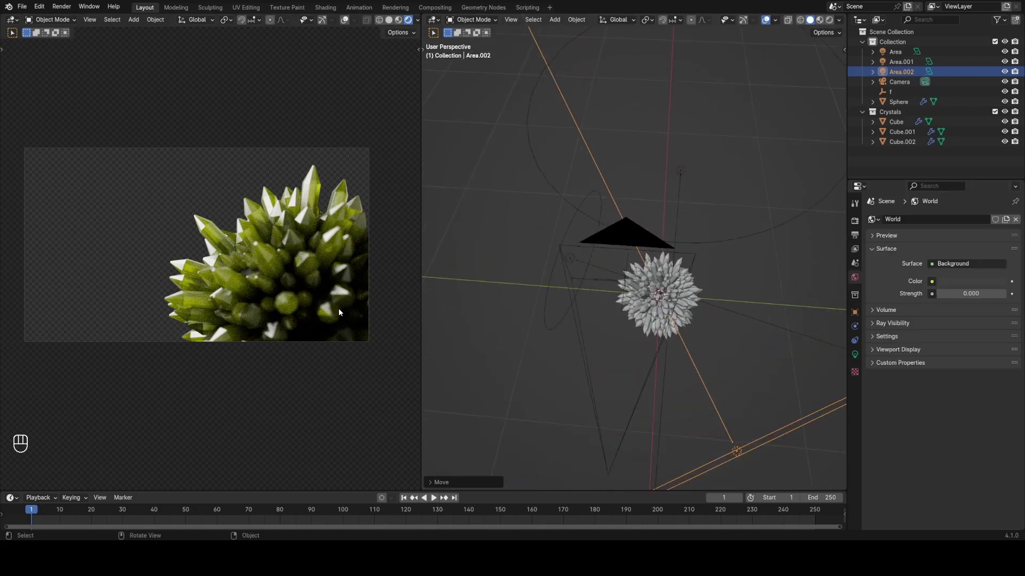
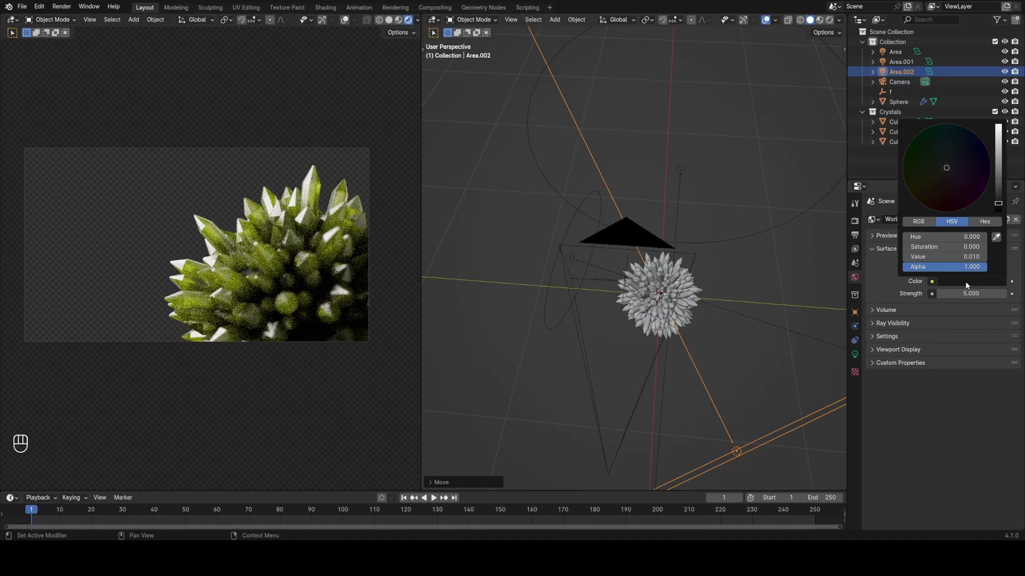
# Step: Set the world color to a light grey and raise its Strength to 2.0 as a fill light, then save
pyautogui.click(759, 273)
pyautogui.moveTo(735, 317); pyautogui.dragTo(660, 305)
pyautogui.press('ctrl+s')
pyautogui.moveTo(648, 322); pyautogui.dragTo(677, 324)
pyautogui.moveTo(653, 335); pyautogui.dragTo(690, 342)
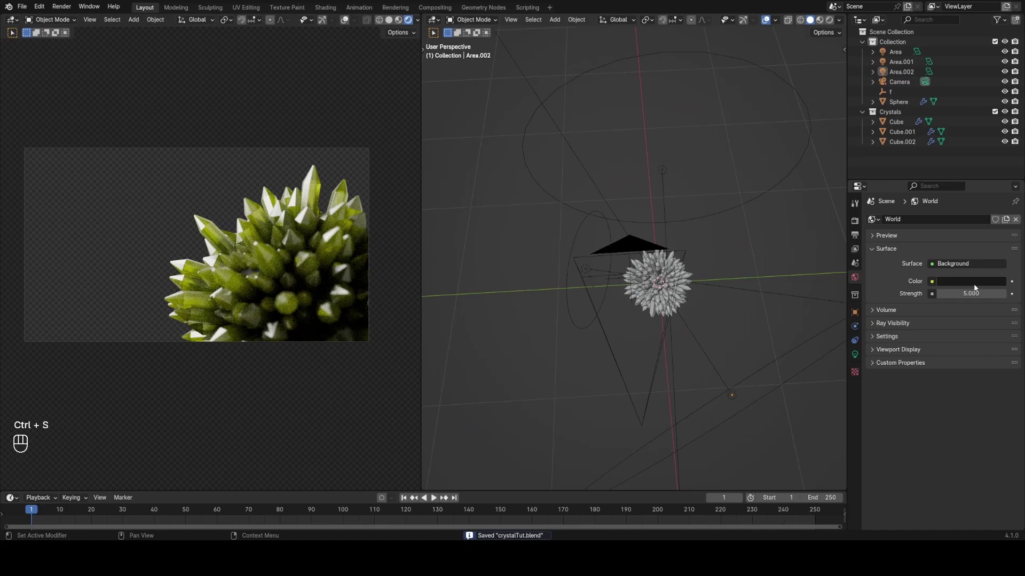
pyautogui.click(973, 287)
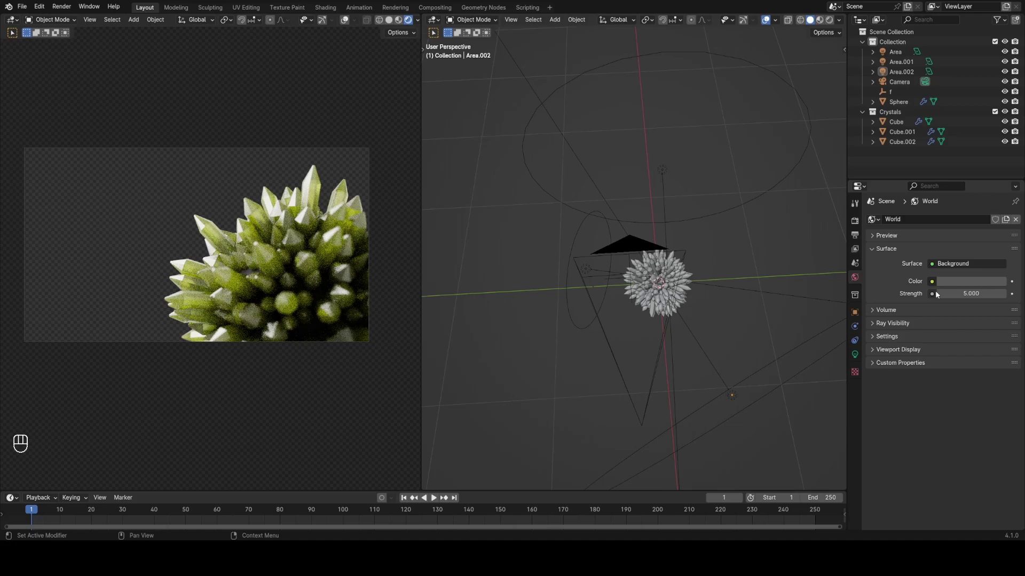
pyautogui.moveTo(652, 307); pyautogui.dragTo(636, 251)
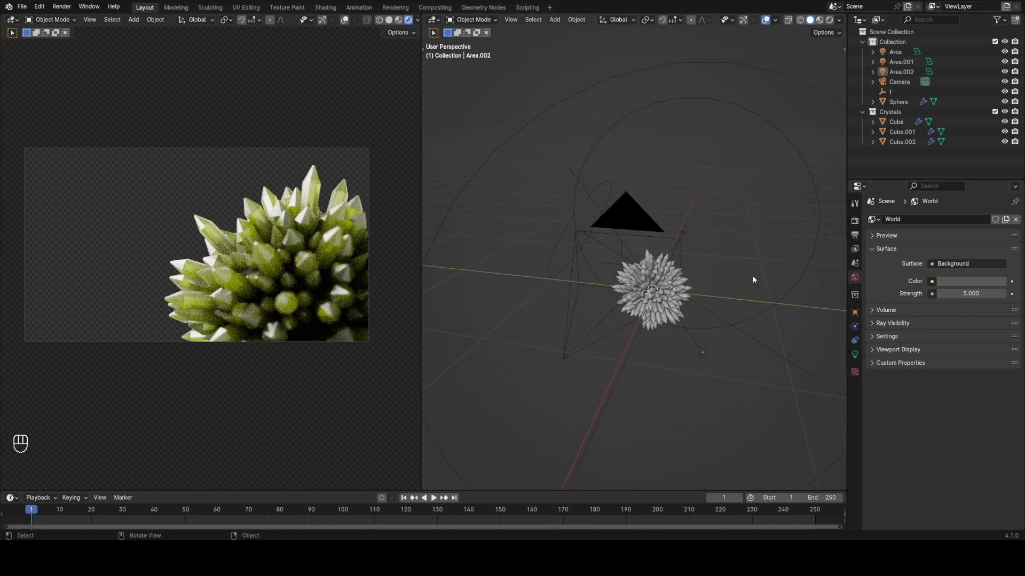
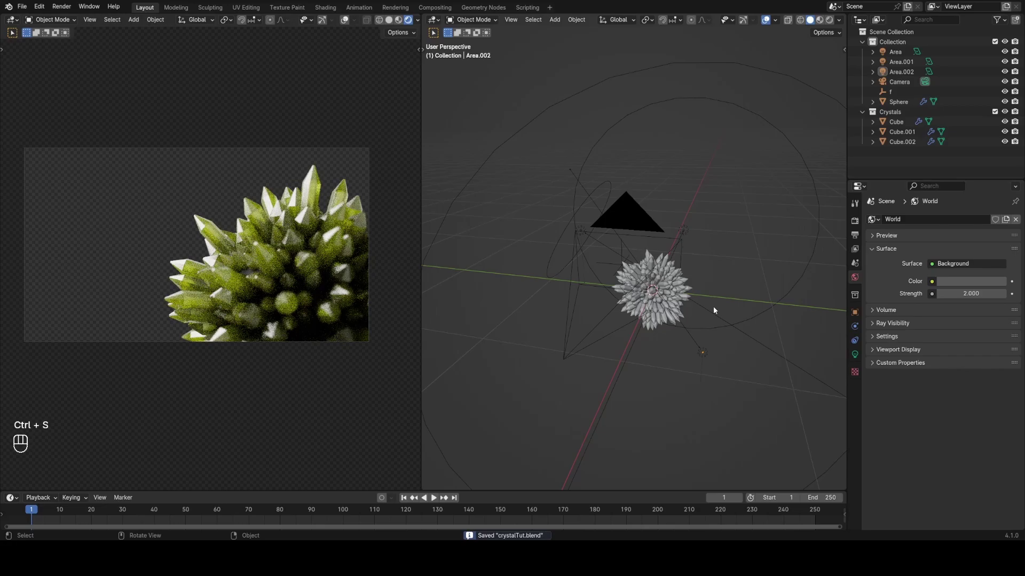
pyautogui.moveTo(677, 295); pyautogui.dragTo(595, 292)
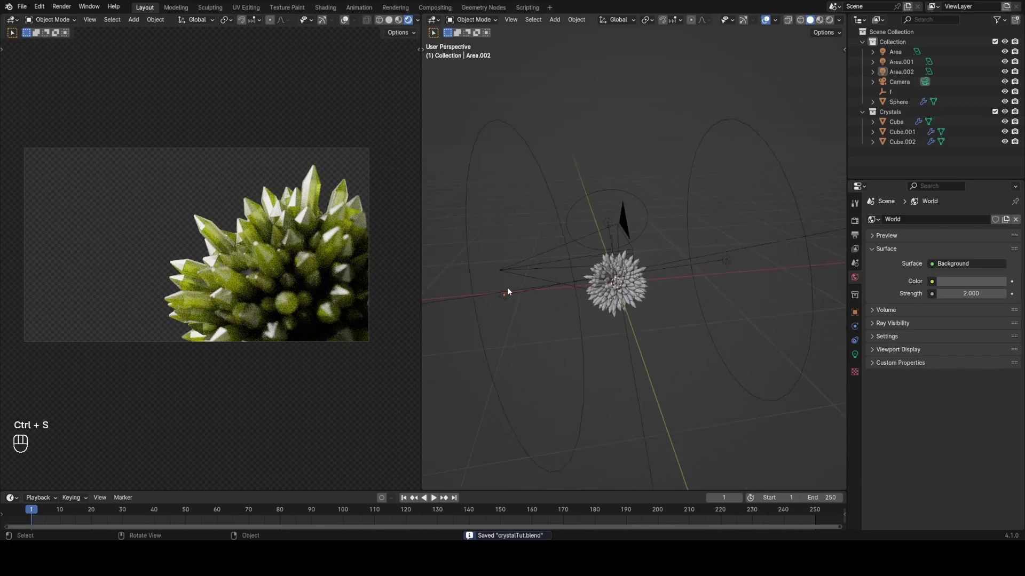
pyautogui.middleClick(510, 292)
pyautogui.moveTo(653, 137); pyautogui.dragTo(677, 144)
pyautogui.press('ctrl+s')
pyautogui.moveTo(716, 203); pyautogui.dragTo(754, 215)
pyautogui.click(698, 247)
pyautogui.moveTo(722, 296); pyautogui.dragTo(696, 264)
pyautogui.press('ctrl+s')
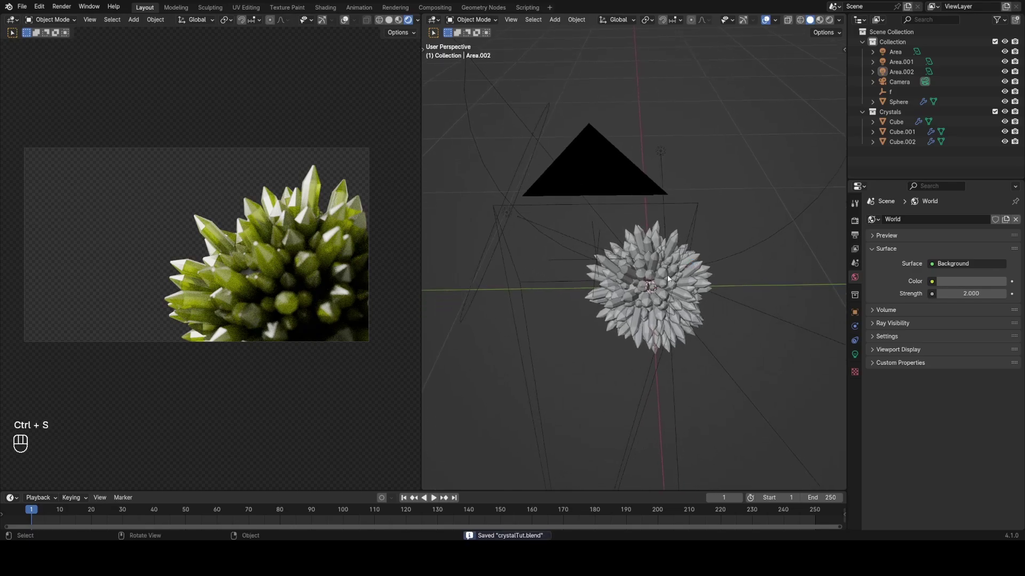